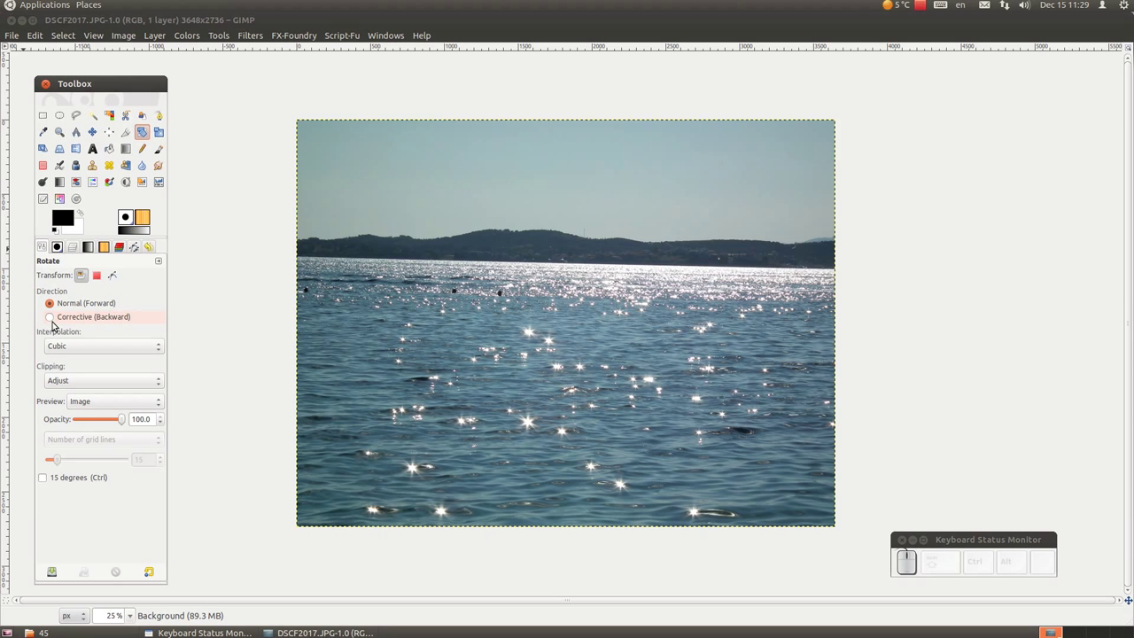
# Set the Rotate tool to Corrective (Backward) direction with Grid preview for levelling the waterline
pyautogui.click(55, 325)
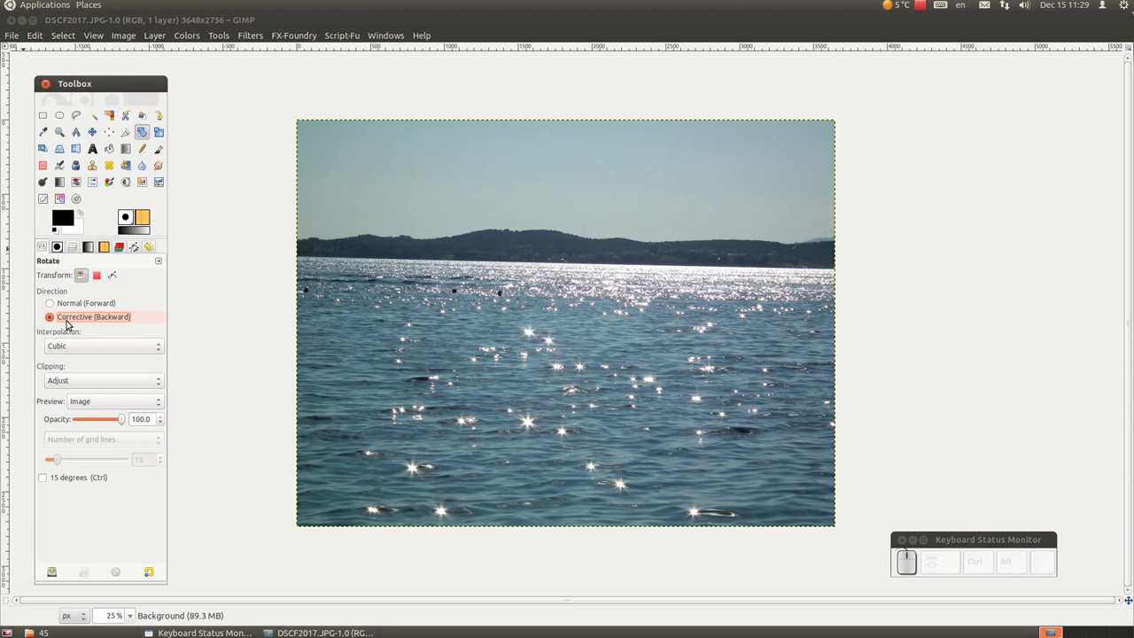
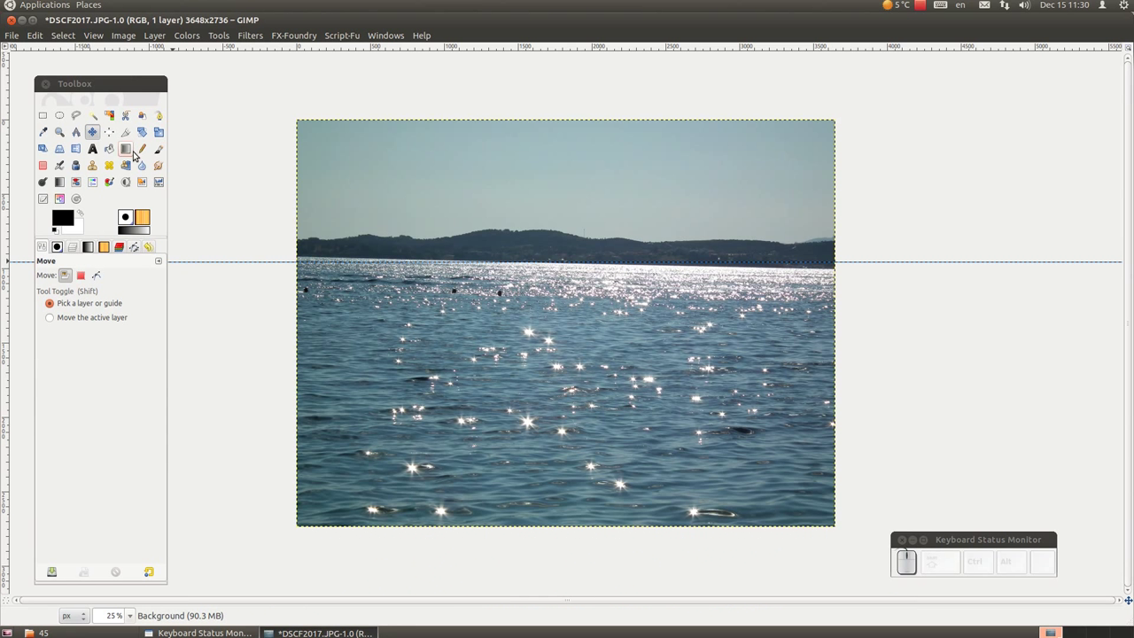
pyautogui.click(142, 136)
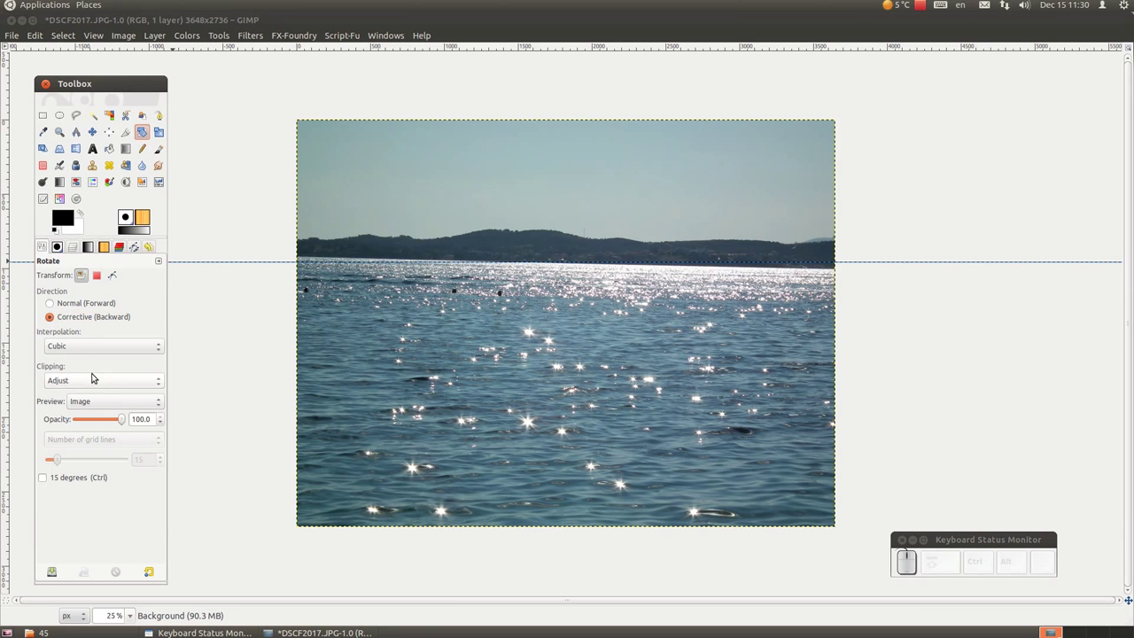
pyautogui.click(136, 402)
pyautogui.click(128, 388)
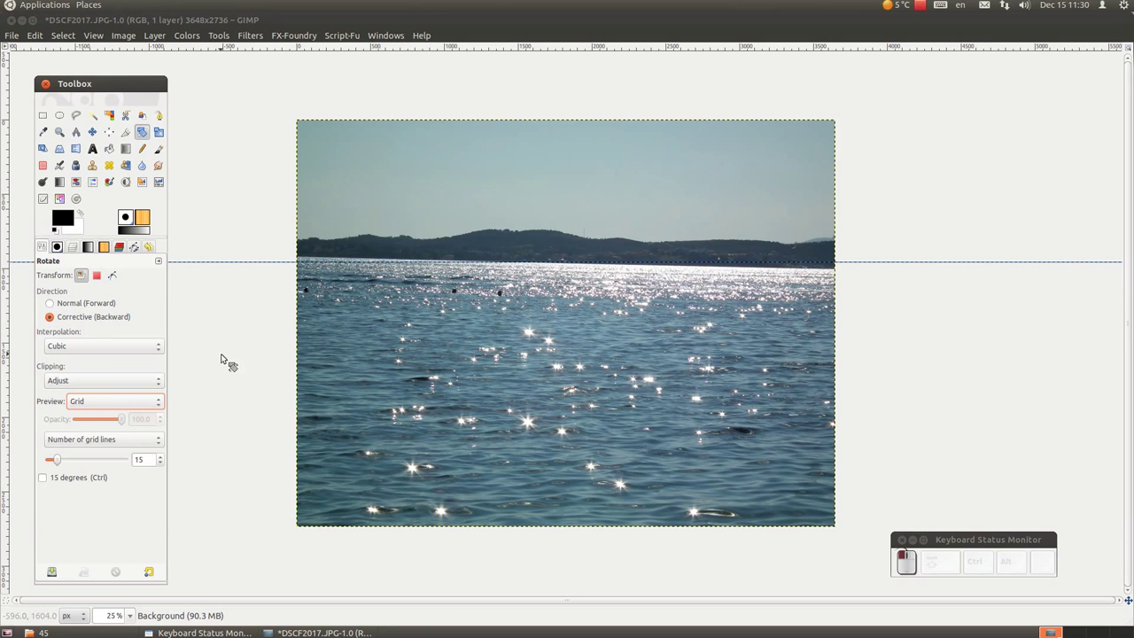
# Tilt the rotation grid along the waterline, about 1.31°, fine-tuning the angle
pyautogui.click(490, 243)
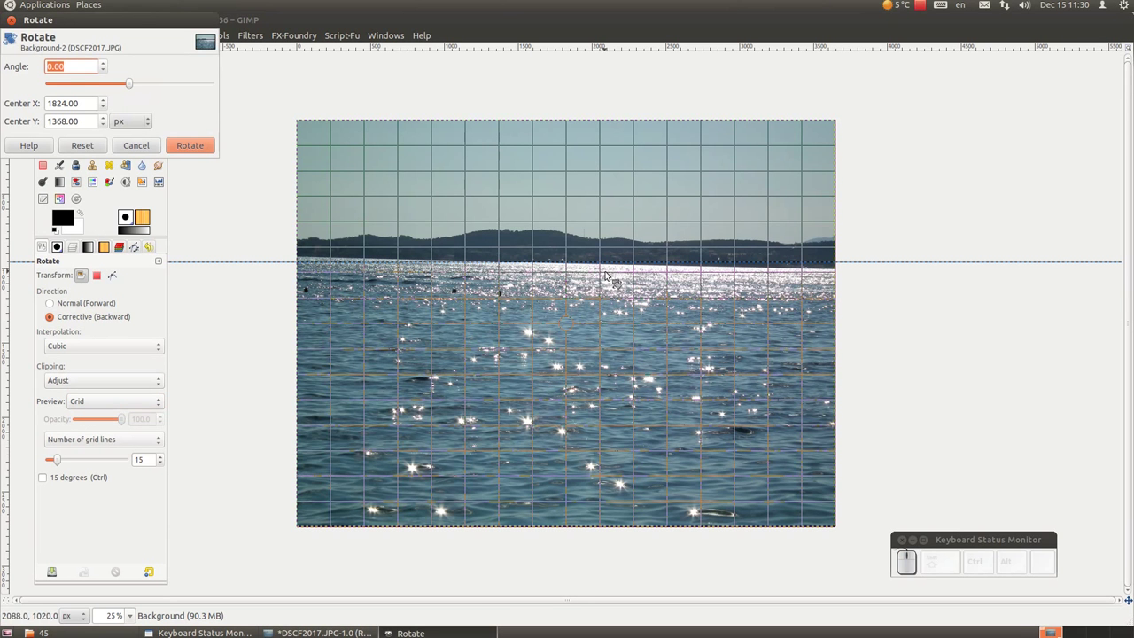
pyautogui.scroll(3)
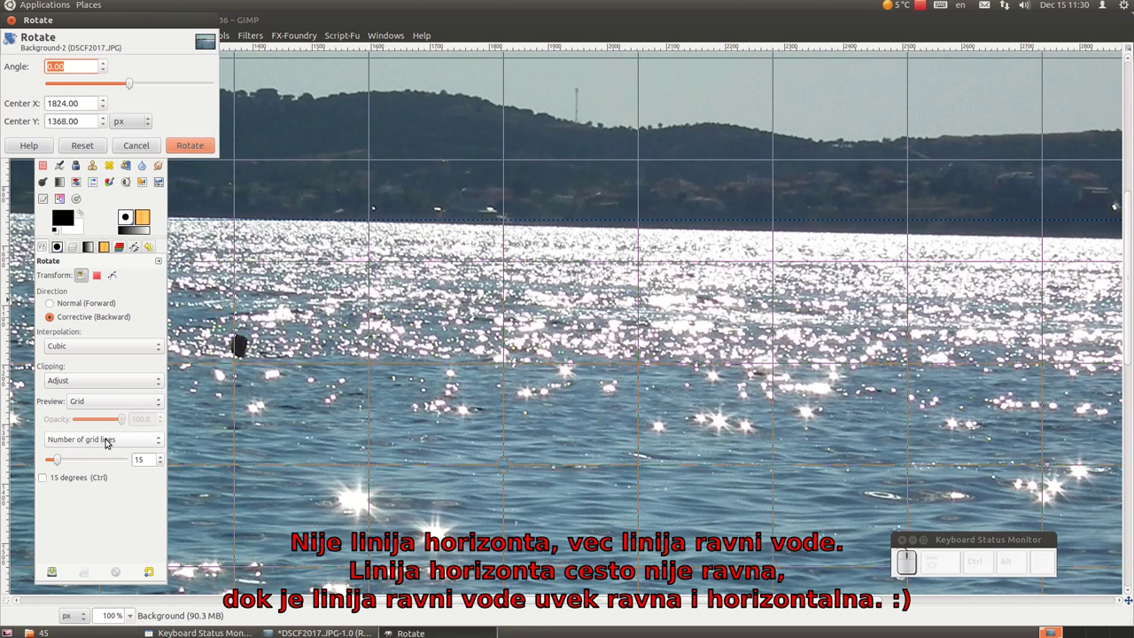
pyautogui.moveTo(60, 459); pyautogui.dragTo(852, 311)
pyautogui.moveTo(892, 258); pyautogui.dragTo(776, 269)
pyautogui.scroll(-3)
pyautogui.scroll(-3)
pyautogui.scroll(-3)
pyautogui.scroll(3)
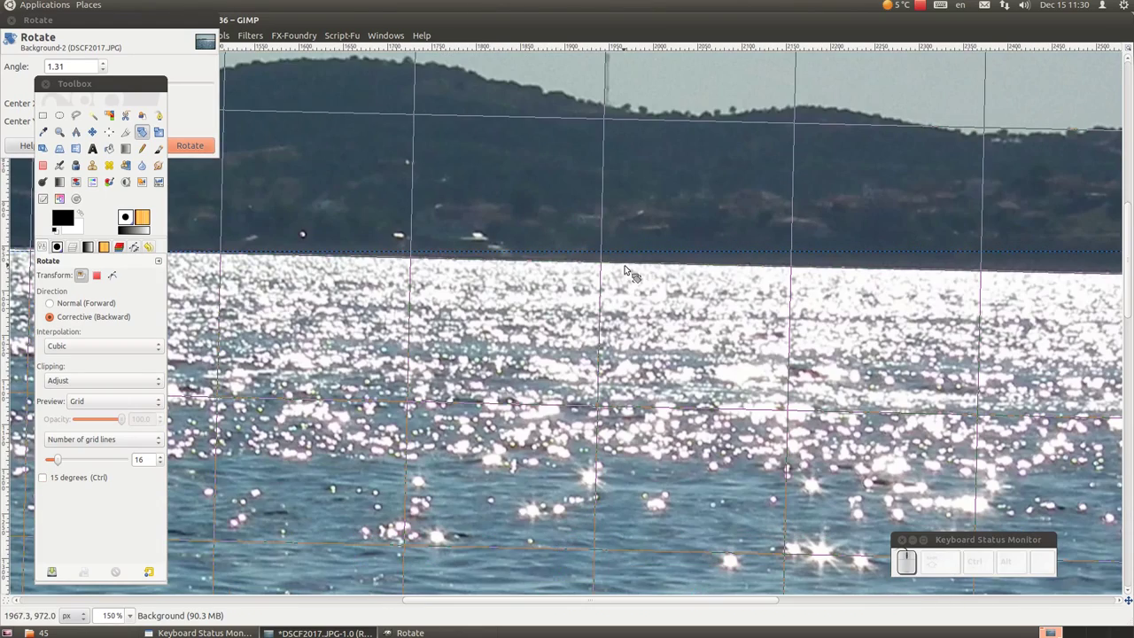
# Apply the 1.31° rotation so the waterline runs level with the guide
pyautogui.click(163, 38)
pyautogui.click(200, 148)
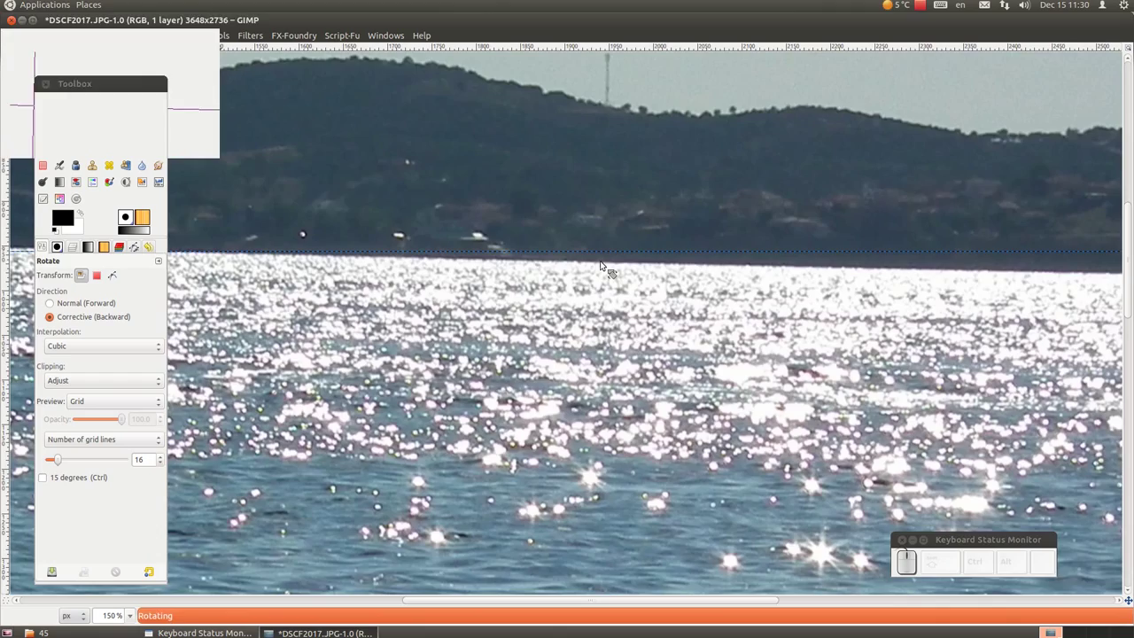
pyautogui.scroll(-3)
pyautogui.scroll(3)
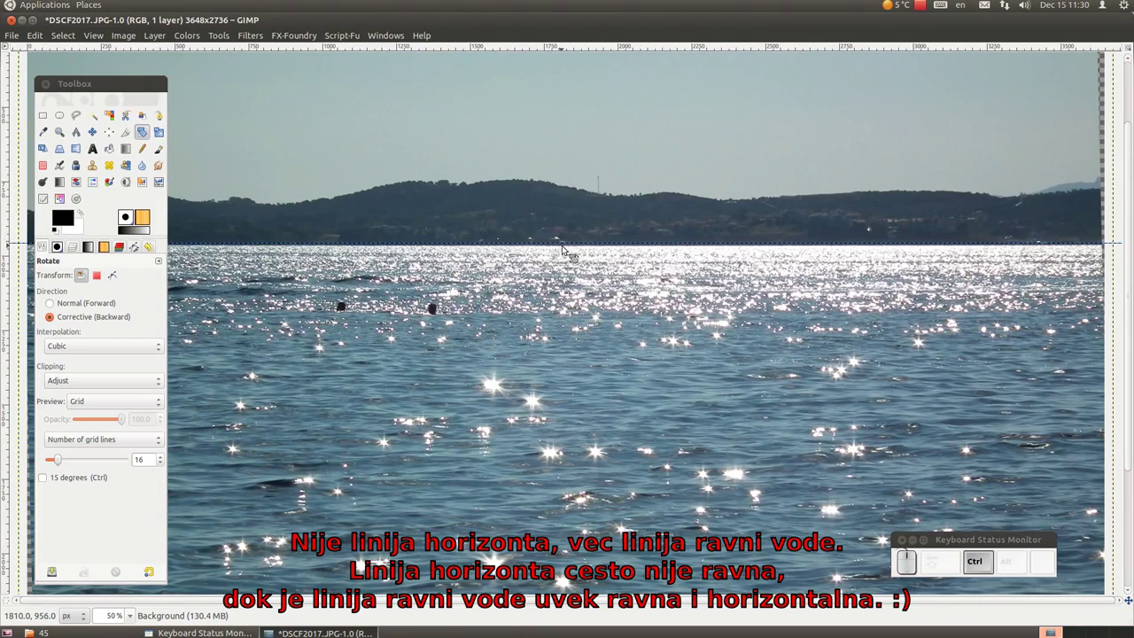
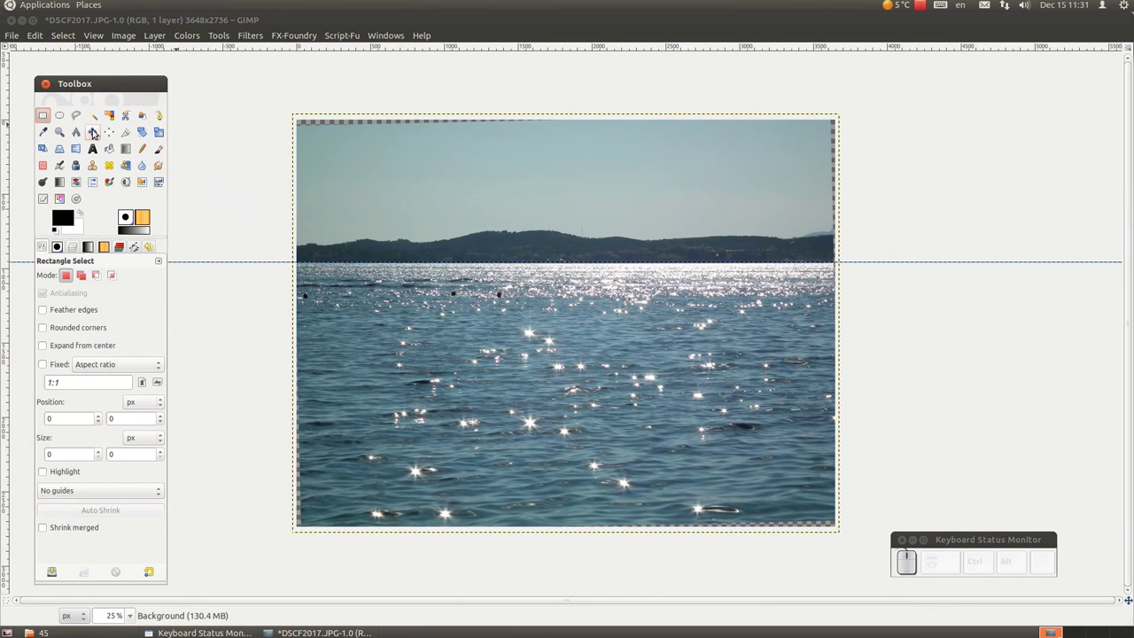
# Crop the photo to 3429×2572, trimming the transparent corners left by the rotation
pyautogui.click(125, 134)
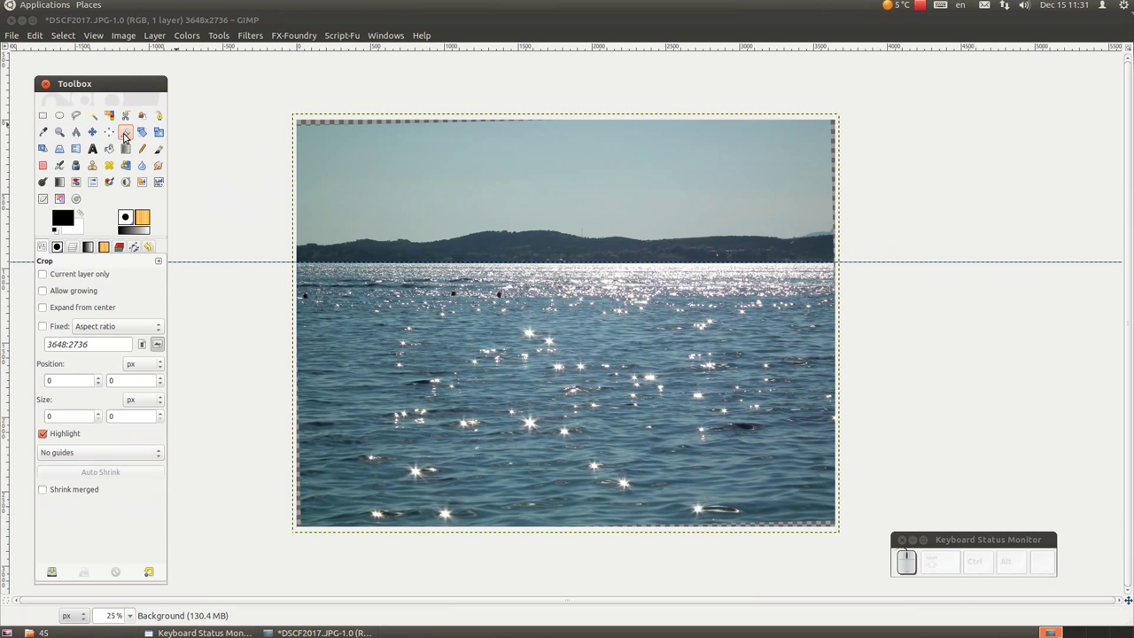
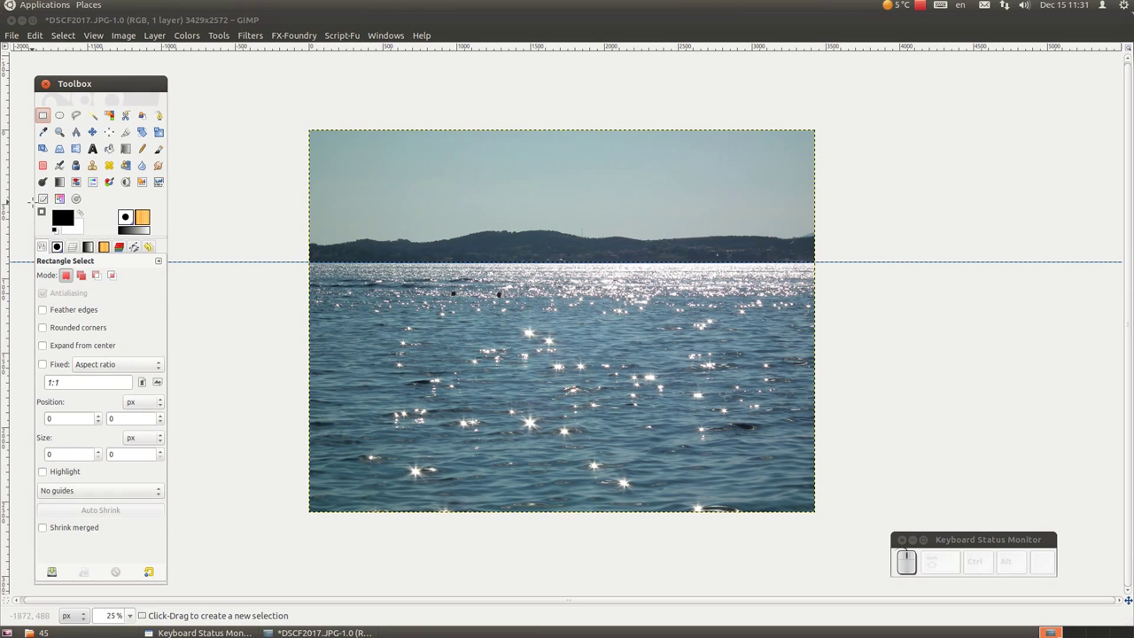
pyautogui.moveTo(45, 199); pyautogui.dragTo(564, 205)
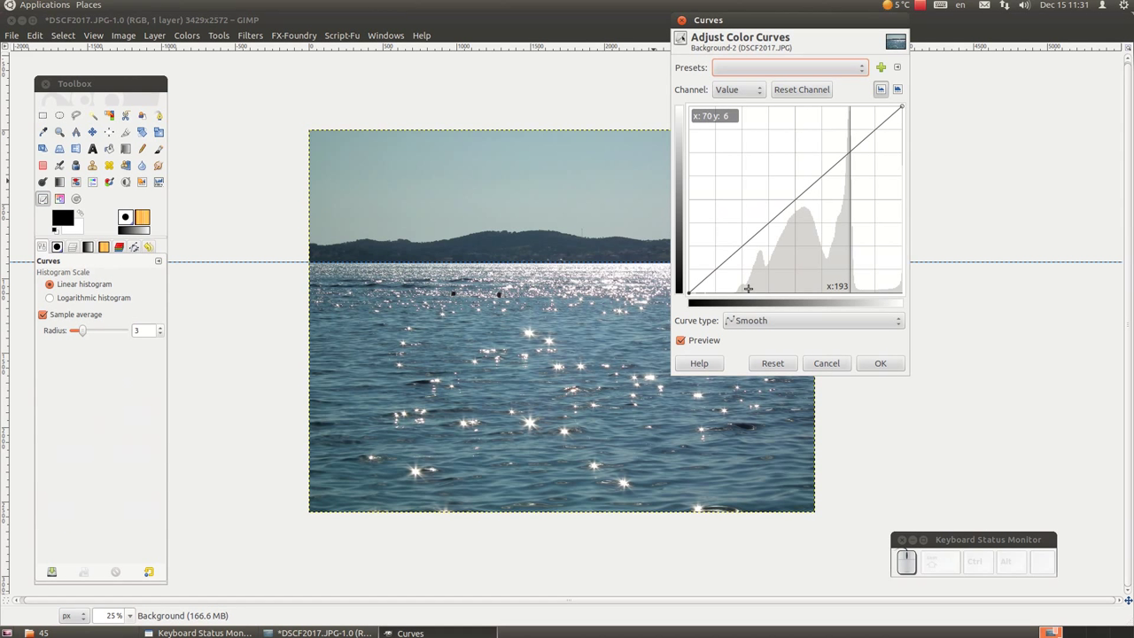
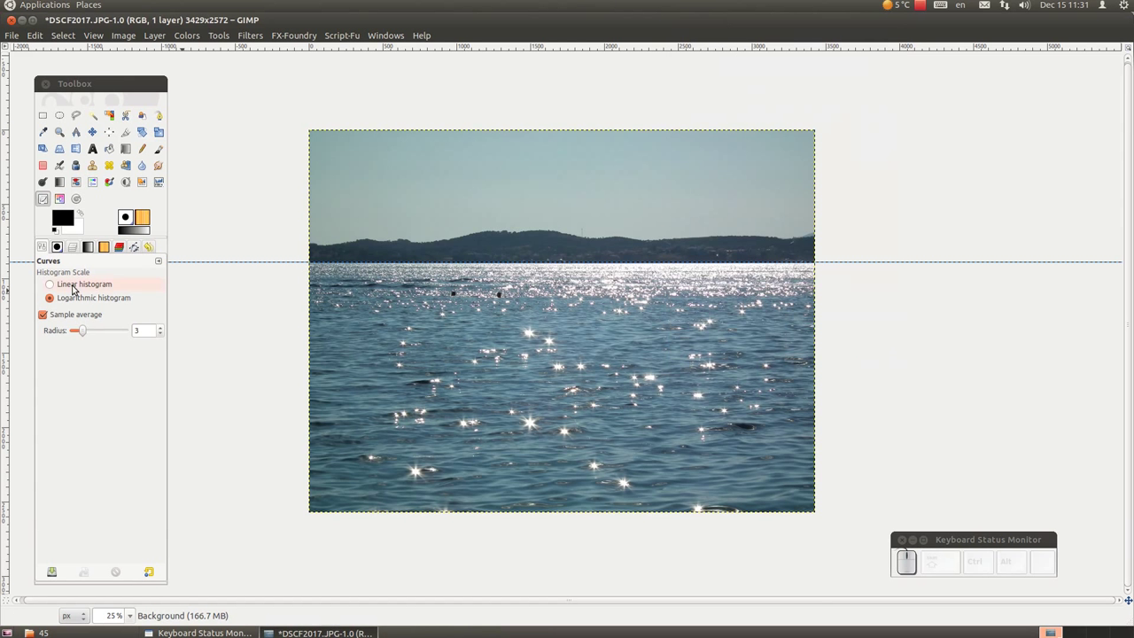
# Duplicate the photo layer, compare the Curves-boosted copy against the original, and select Background for deletion
pyautogui.click(73, 248)
pyautogui.click(118, 574)
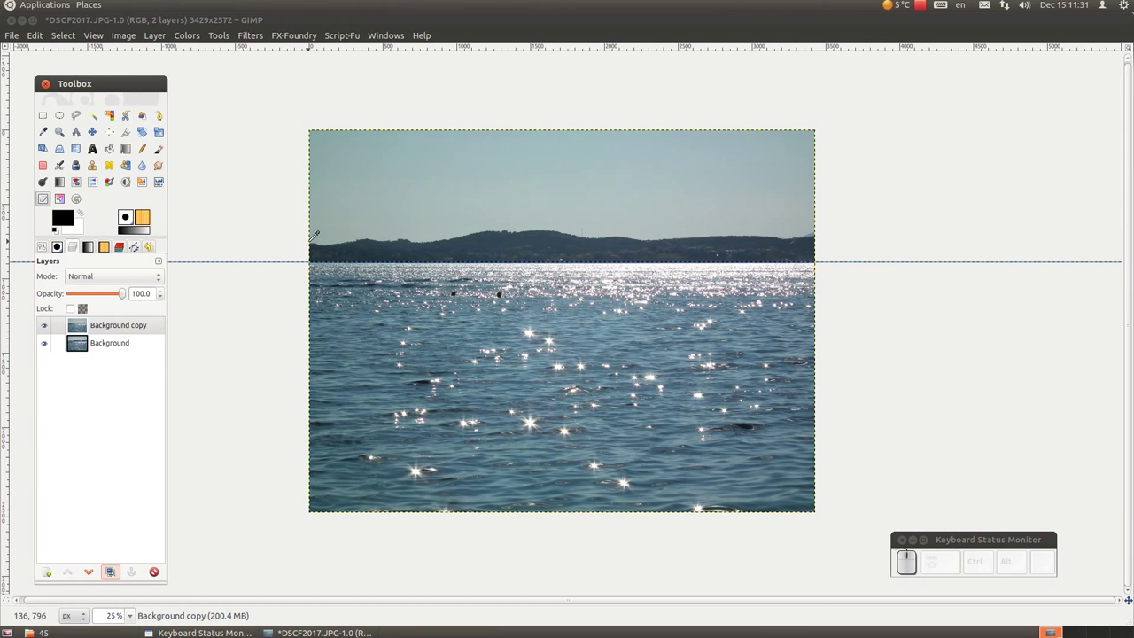
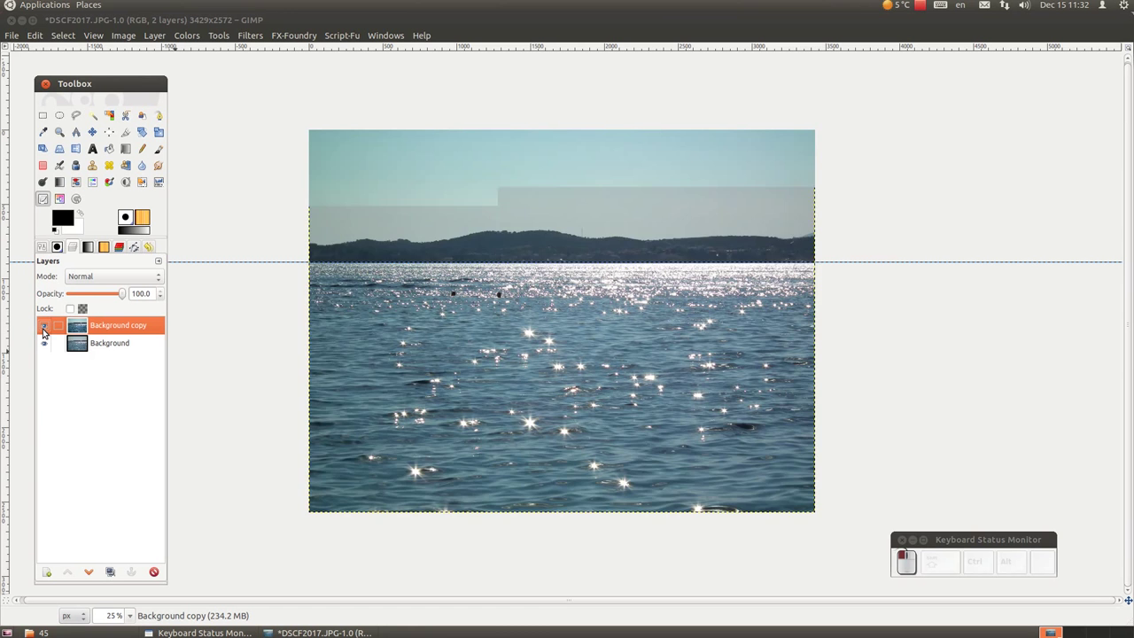
pyautogui.click(46, 328)
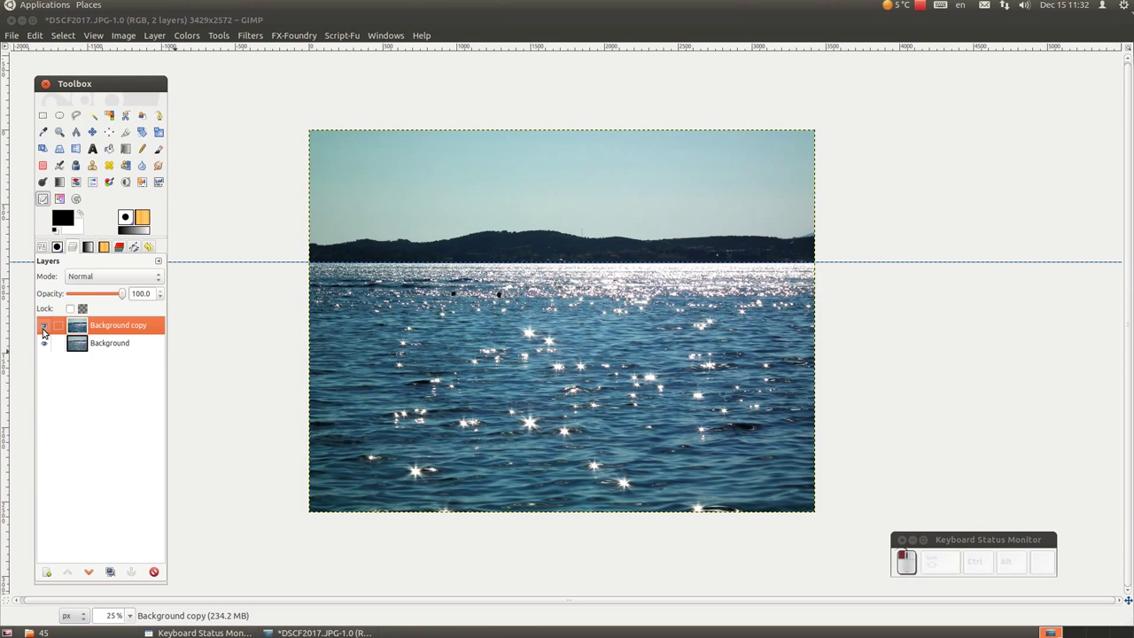
pyautogui.click(46, 328)
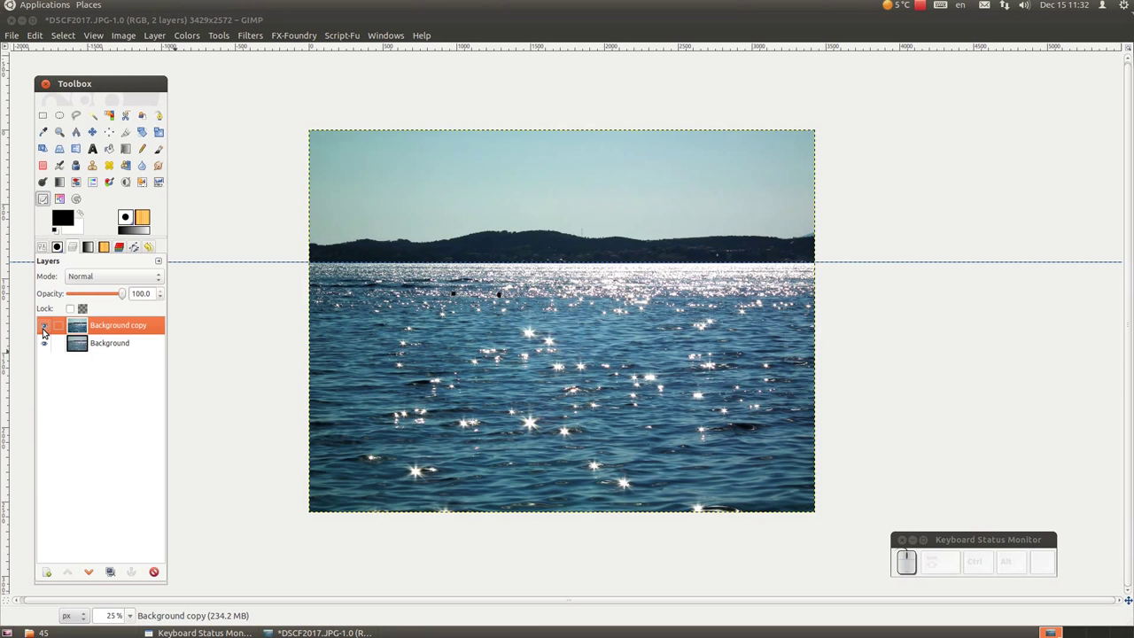
pyautogui.moveTo(45, 328); pyautogui.dragTo(45, 328)
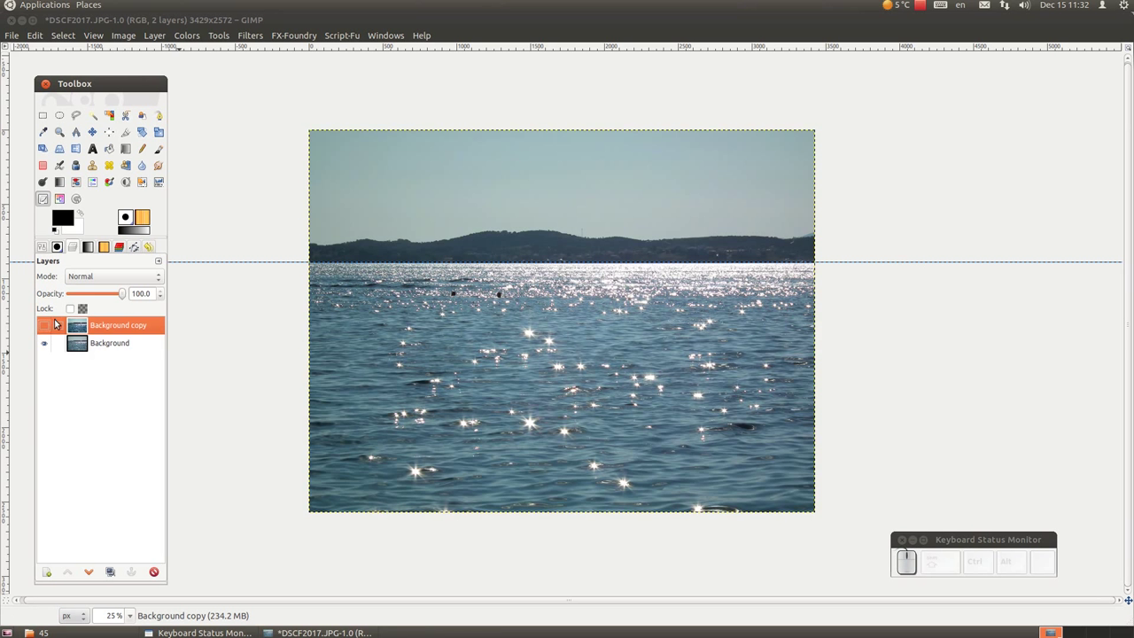
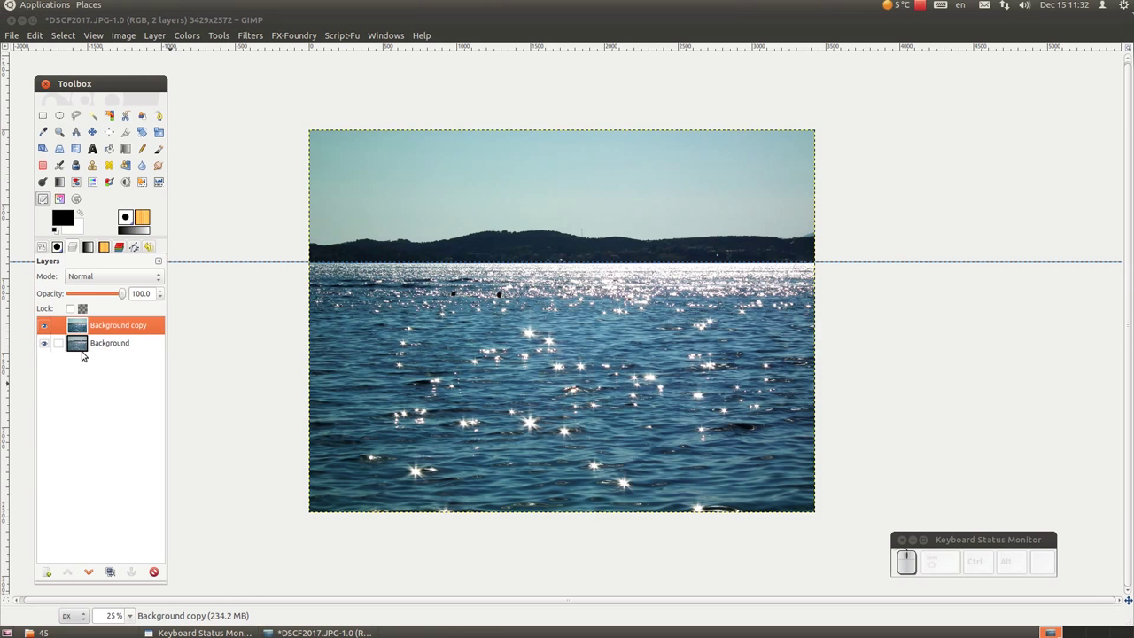
pyautogui.click(104, 345)
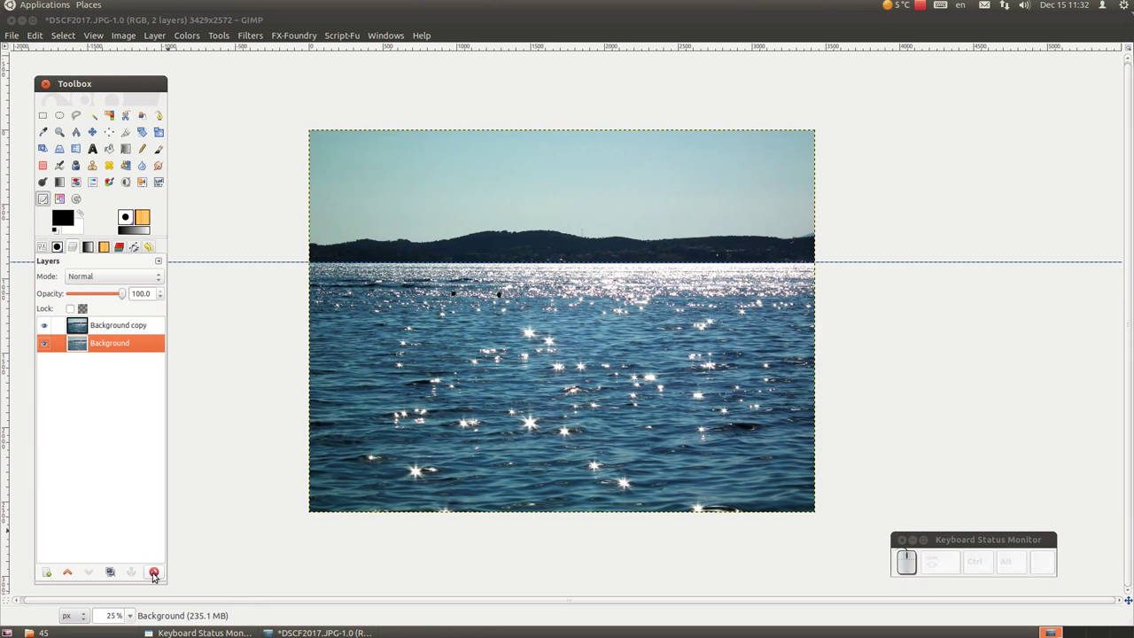
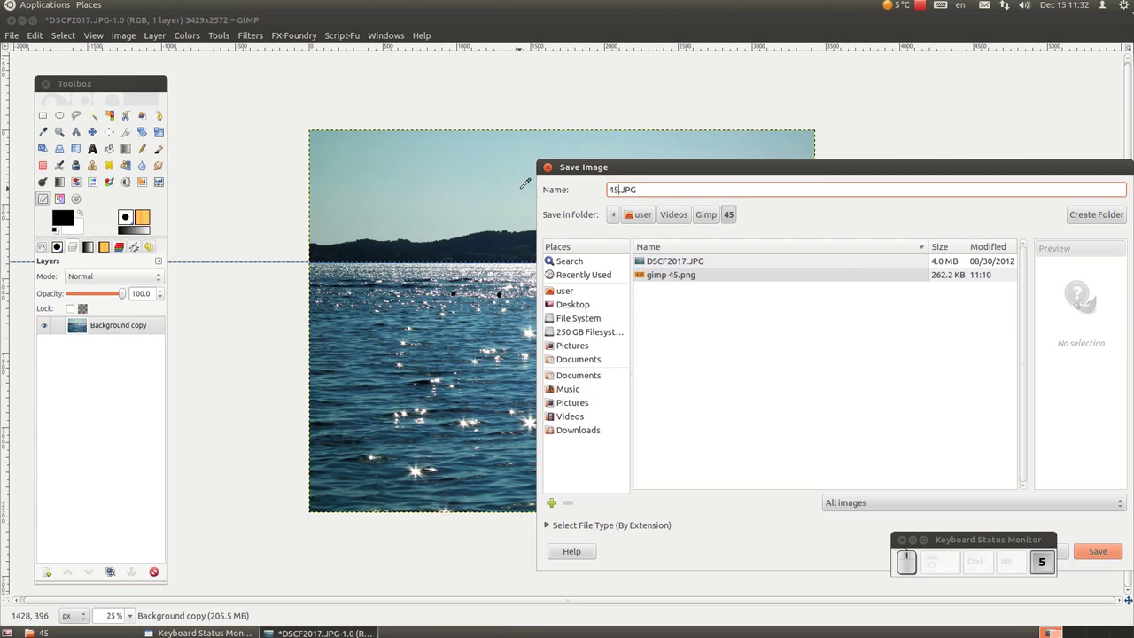
# Save the adjusted photo as the GIMP project file 45.xcf instead of JPG
pyautogui.press('End')
pyautogui.press('BackSpace')
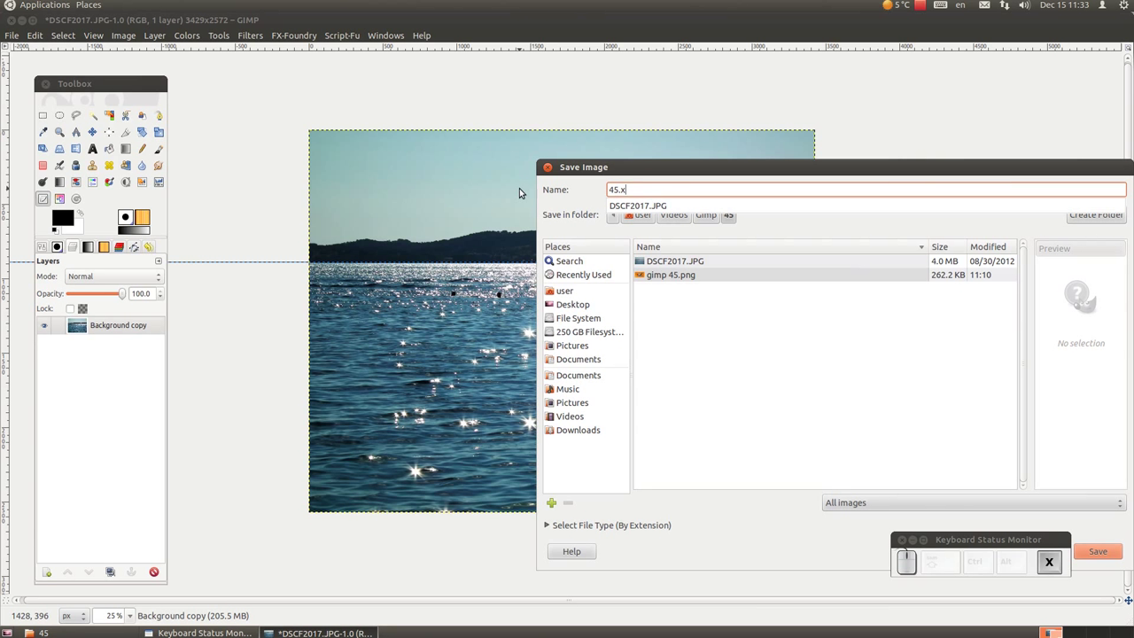
pyautogui.press('c')
pyautogui.press('Return')
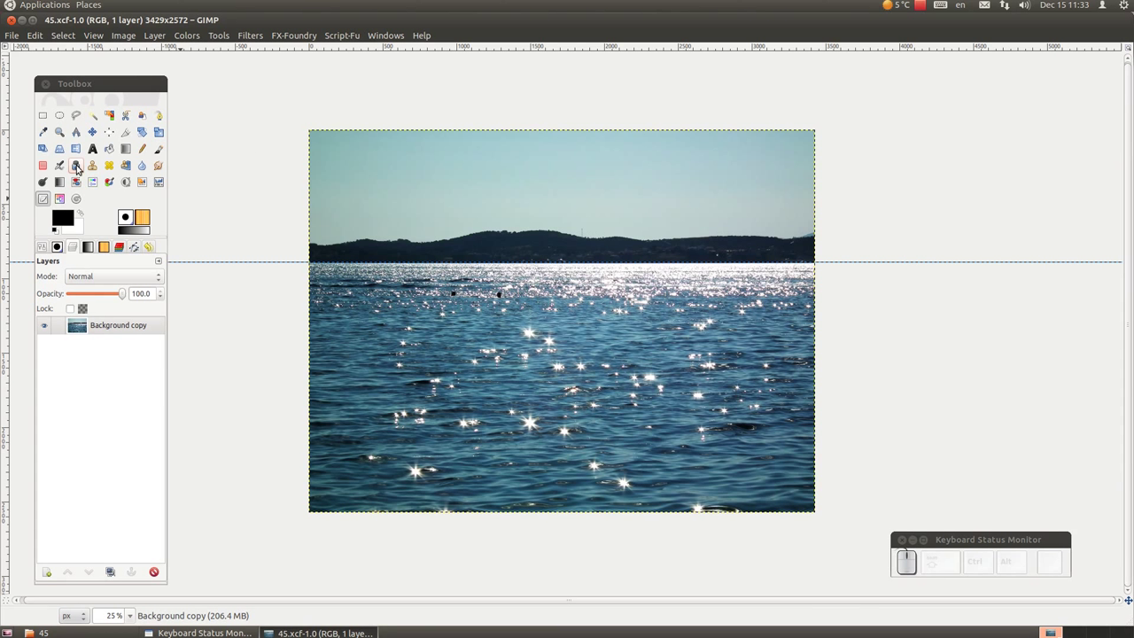
# Finish the word GIMP in the text layer in Ubuntu Bold
pyautogui.moveTo(92, 158); pyautogui.dragTo(93, 158)
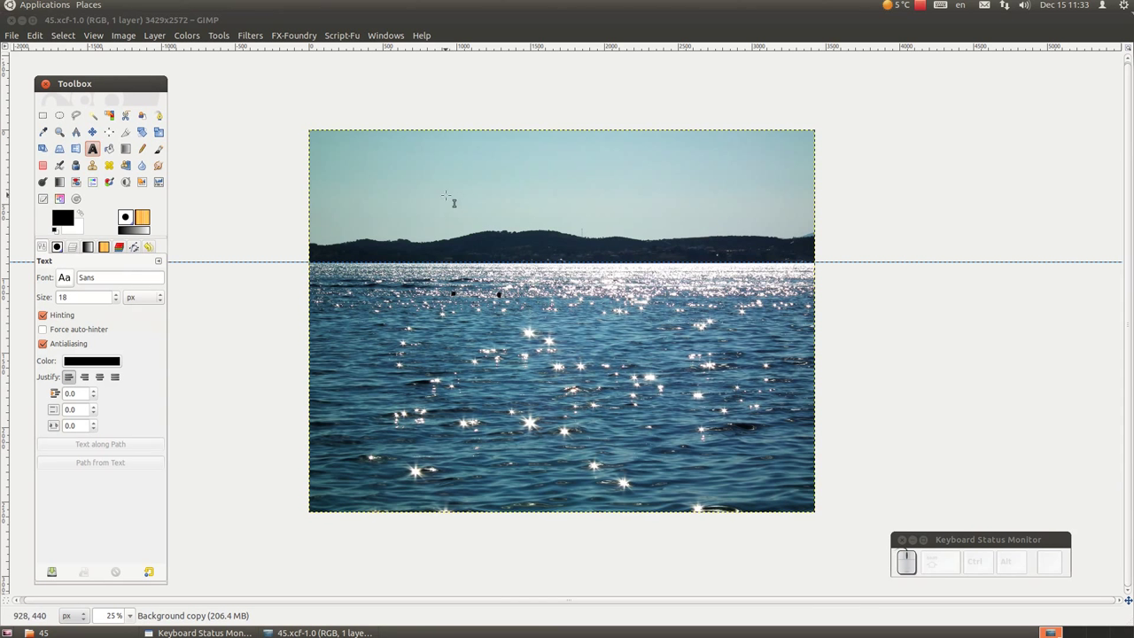
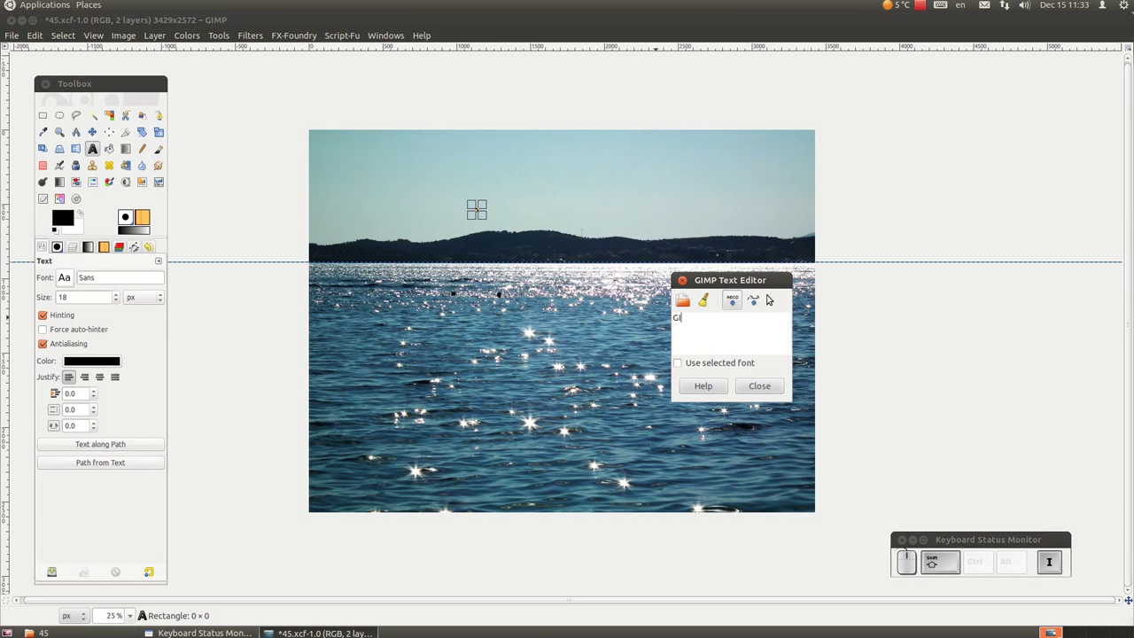
pyautogui.press('shift+m')
pyautogui.press('shift+p')
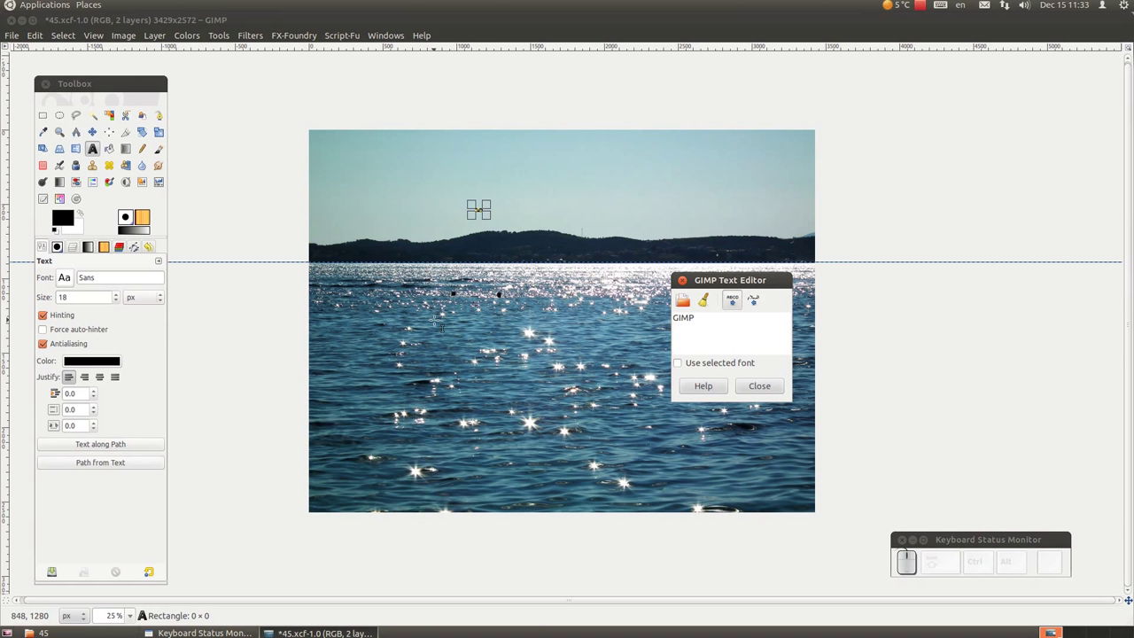
pyautogui.click(70, 279)
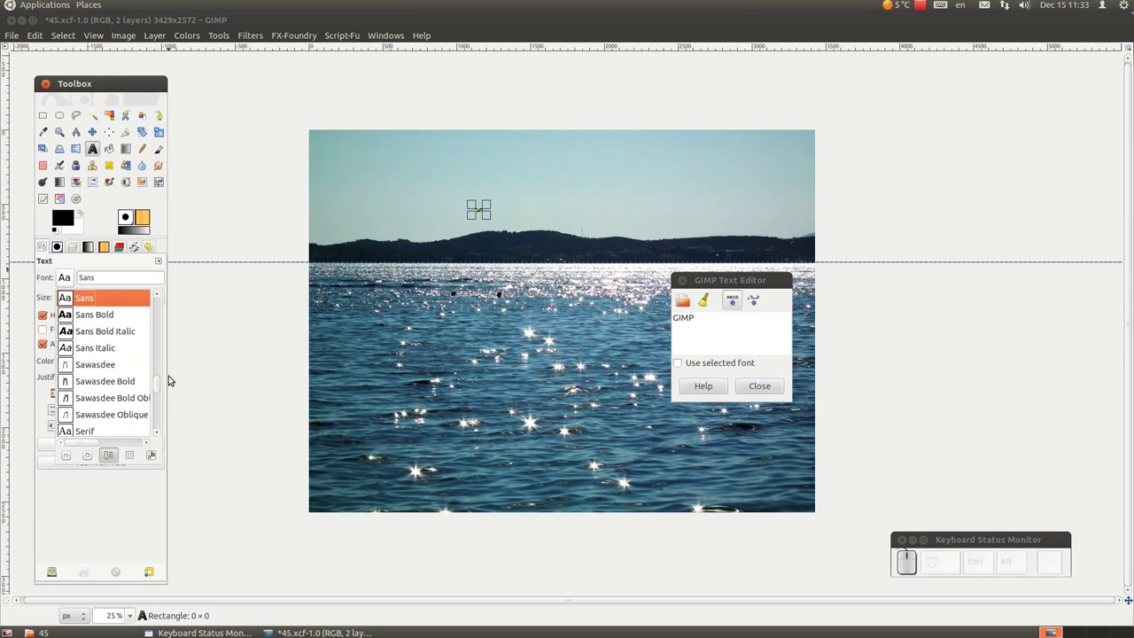
# Enlarge the GIMP text to about 741 px above the horizon
pyautogui.moveTo(160, 387); pyautogui.dragTo(135, 392)
pyautogui.moveTo(120, 390); pyautogui.dragTo(119, 390)
pyautogui.moveTo(117, 293); pyautogui.dragTo(118, 293)
pyautogui.moveTo(118, 293); pyautogui.dragTo(118, 293)
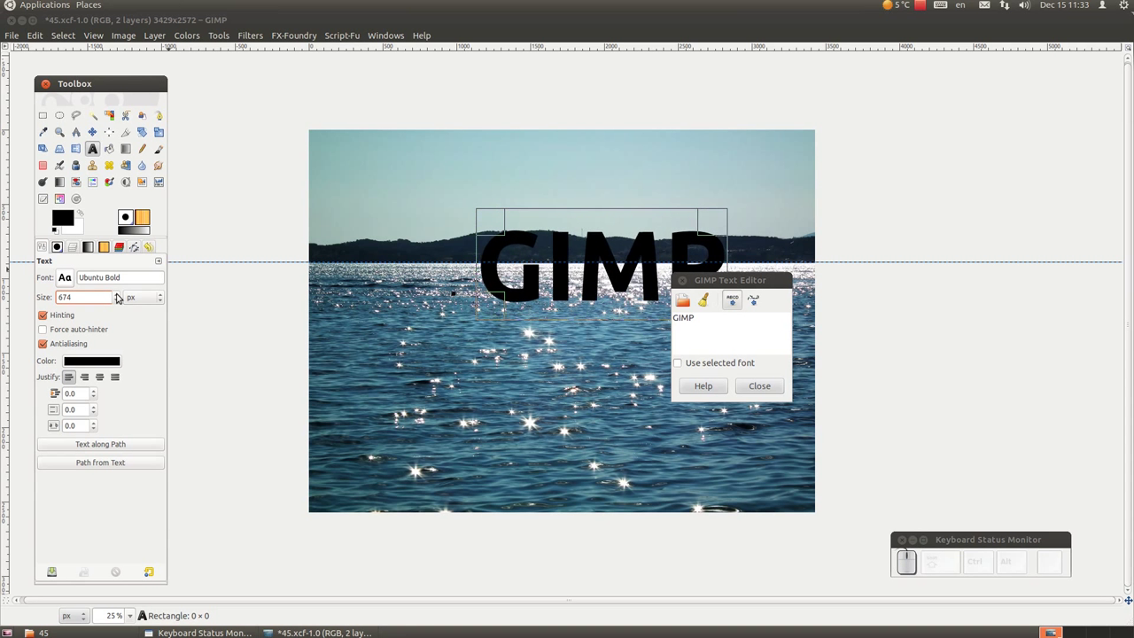
pyautogui.click(118, 293)
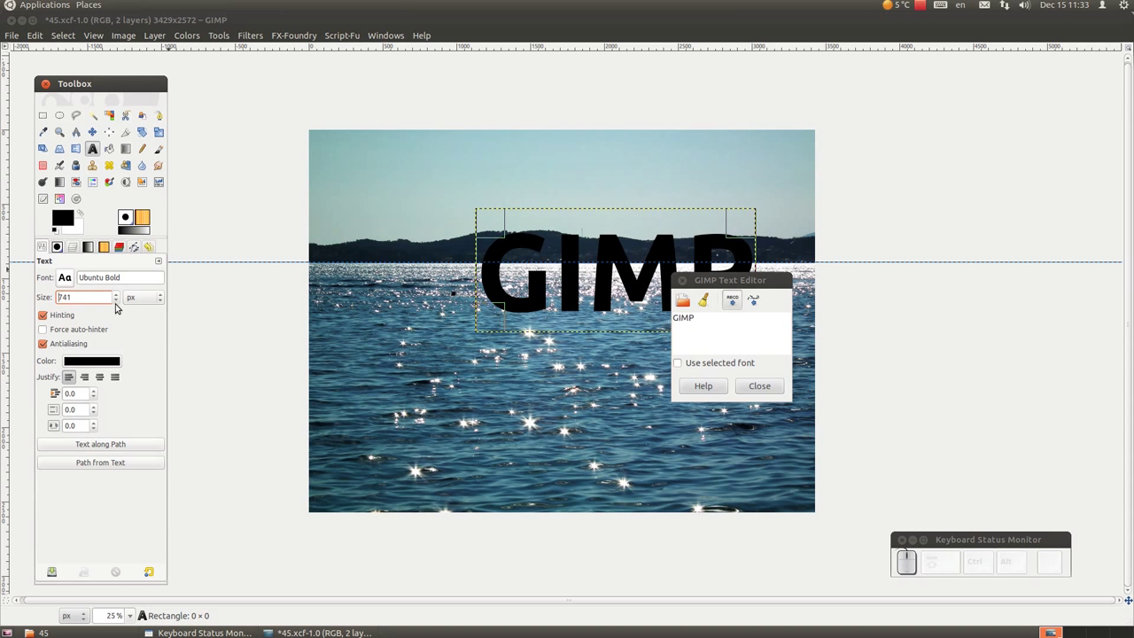
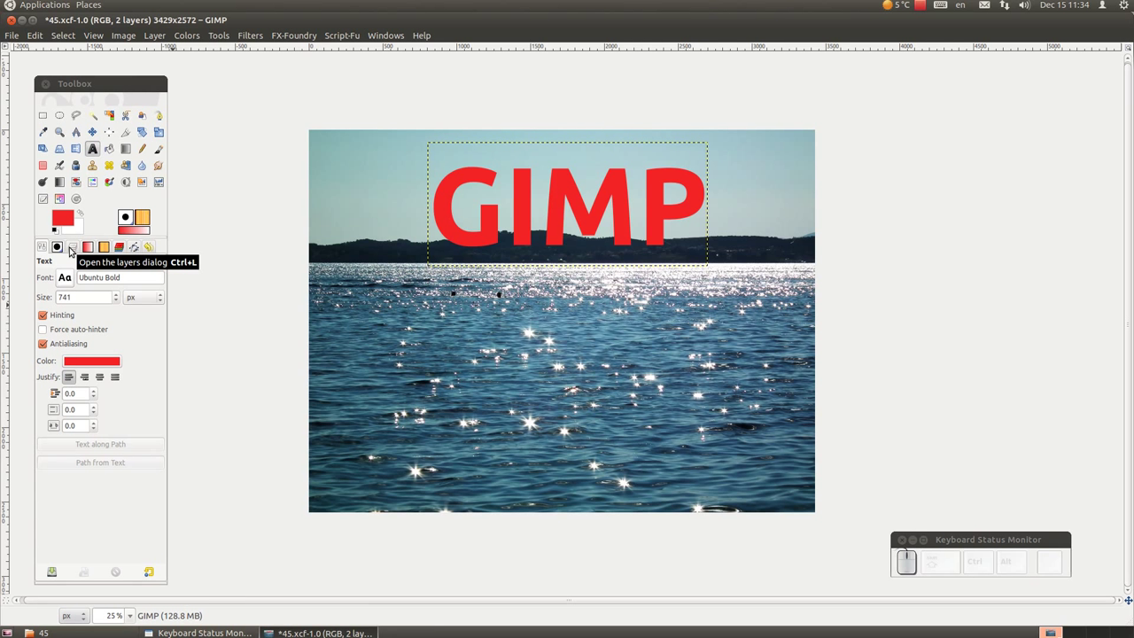
# Duplicate the GIMP text layer as 'refleksija 1' and flip the copy vertically
pyautogui.click(70, 244)
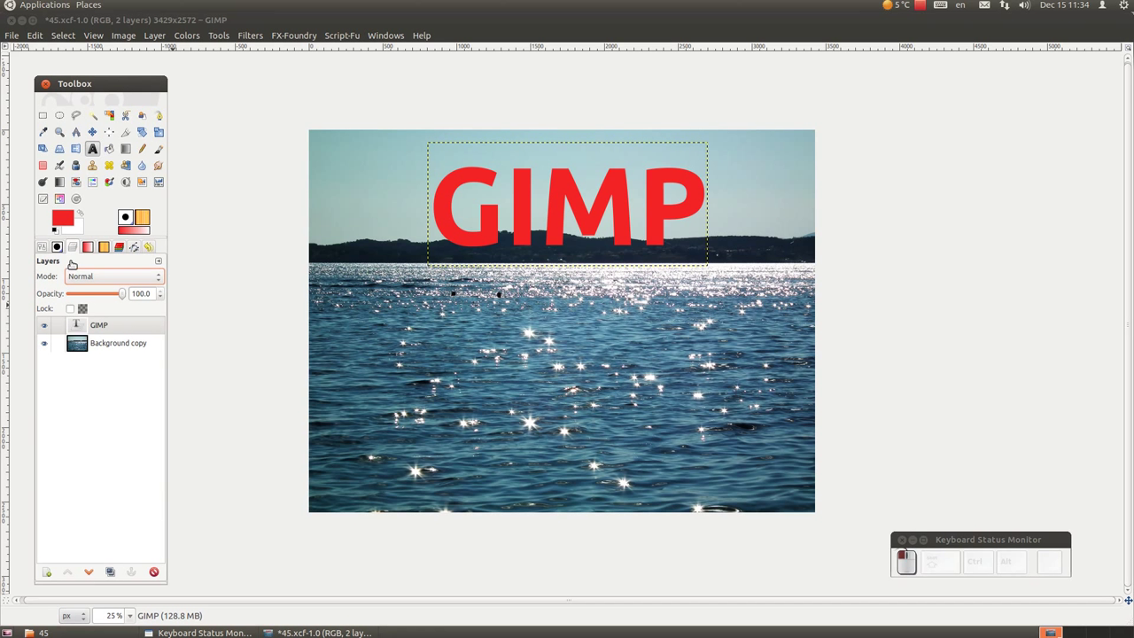
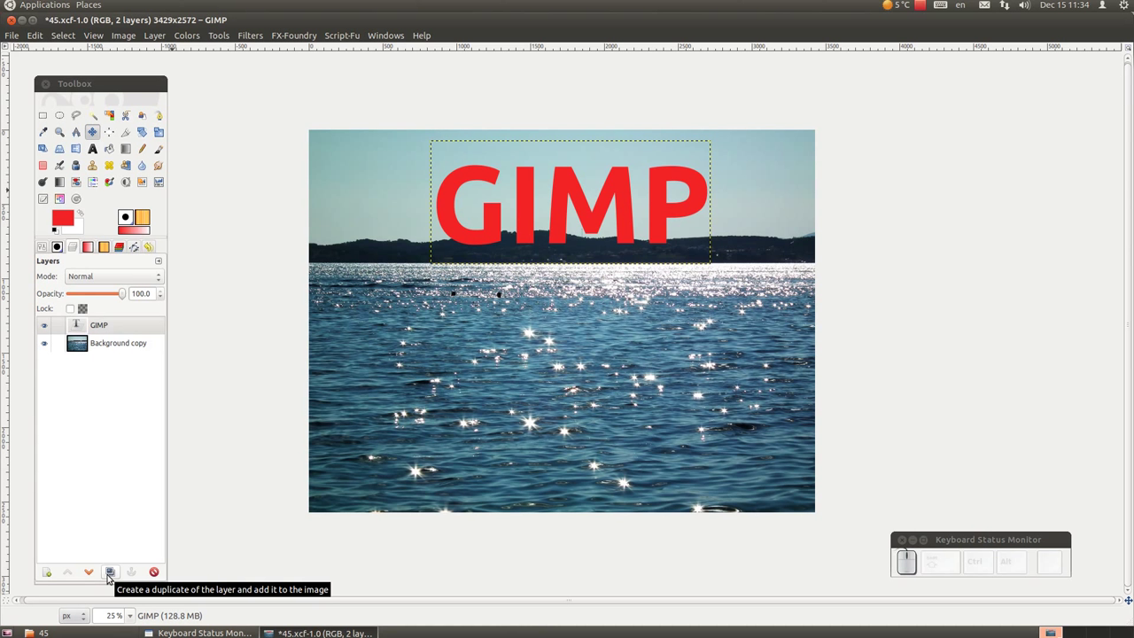
pyautogui.moveTo(109, 574); pyautogui.dragTo(112, 520)
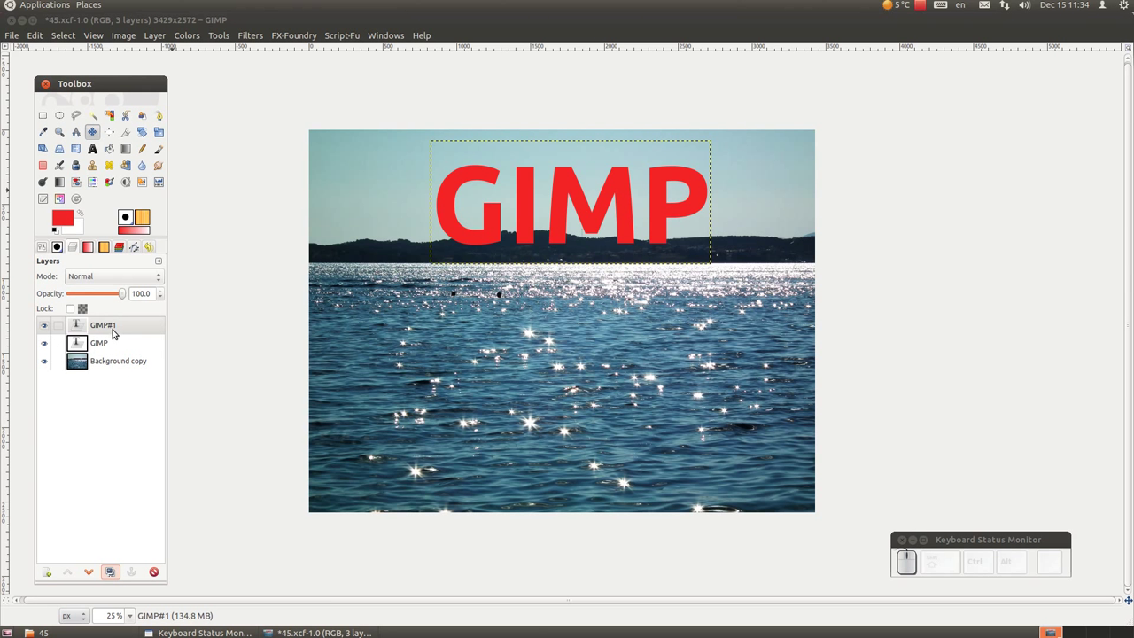
pyautogui.click(119, 327)
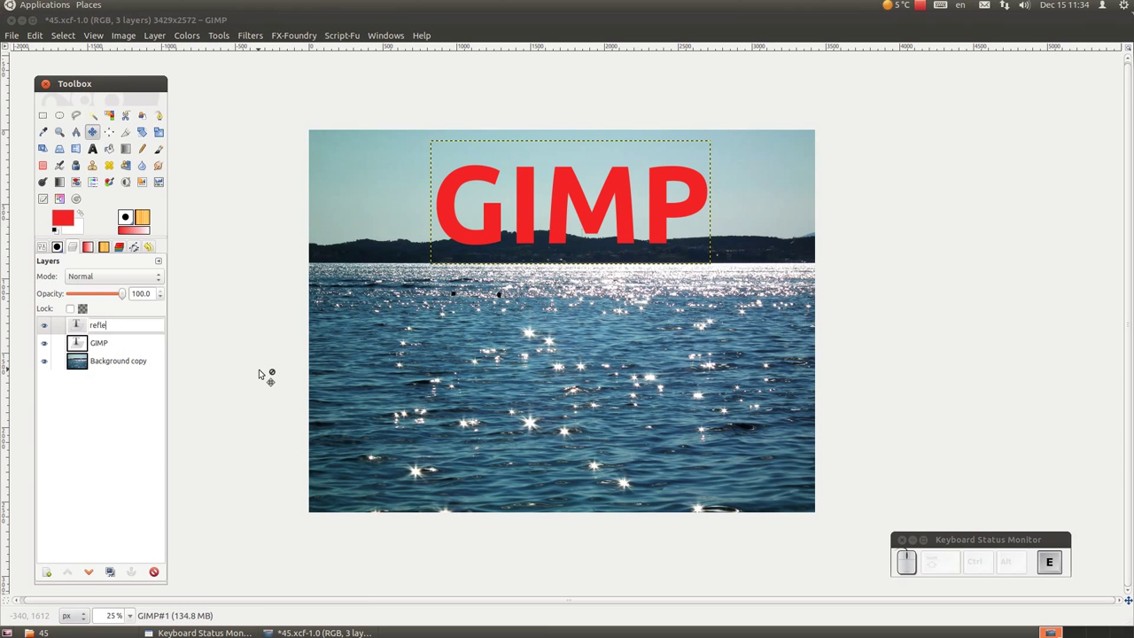
pyautogui.press('space')
pyautogui.press('Return')
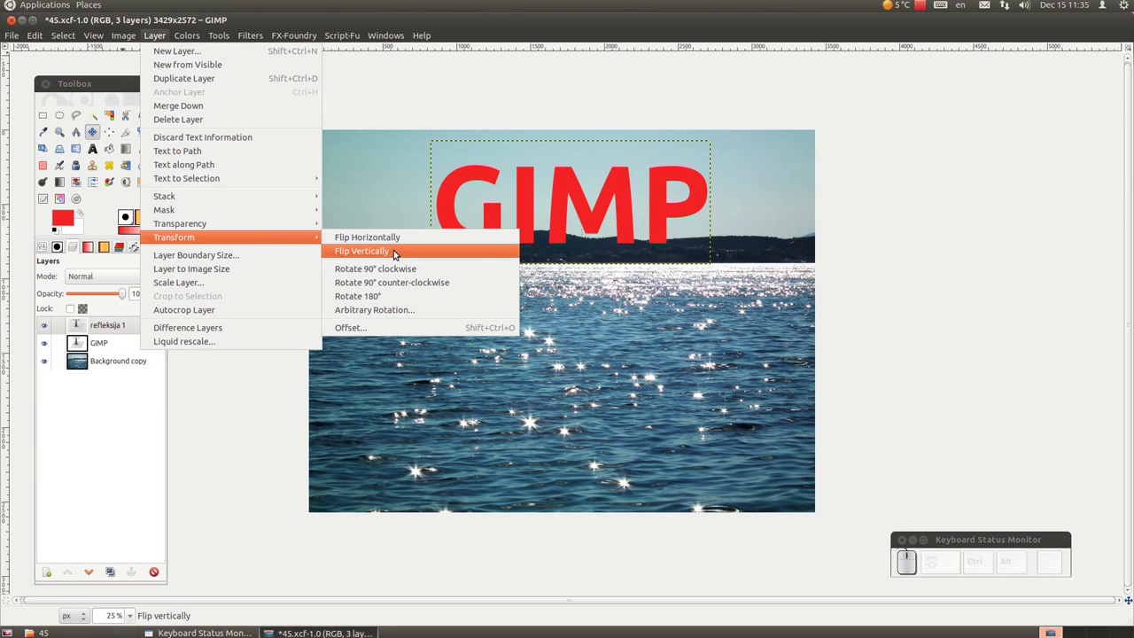
pyautogui.click(398, 254)
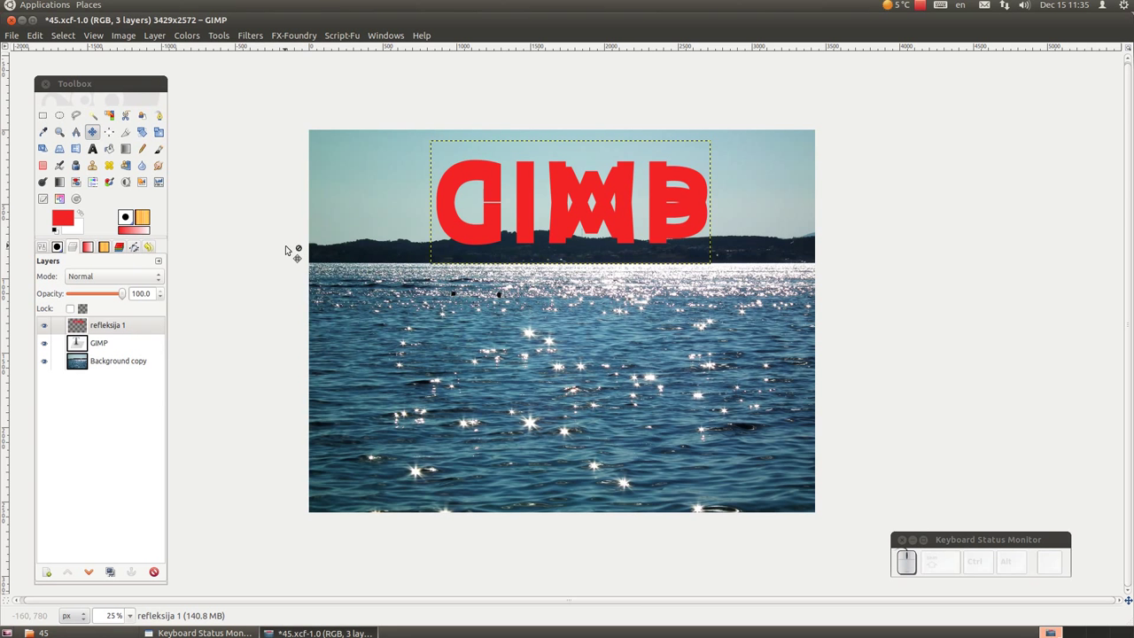
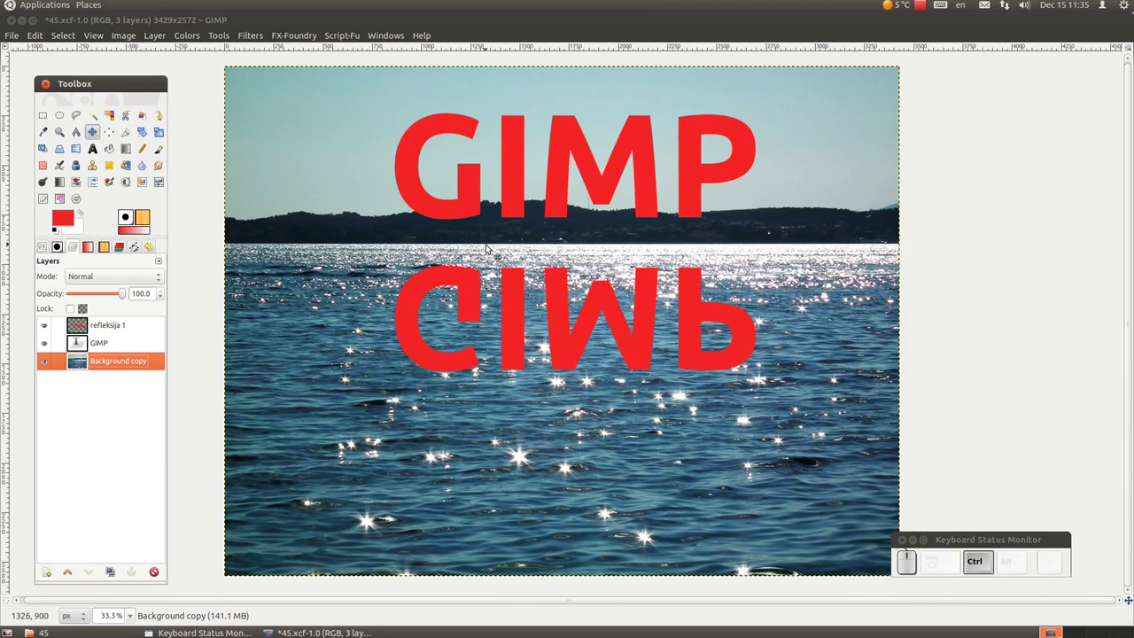
# Duplicate refleksija 1 as a second copy named 'refleksija 2' and select it
pyautogui.scroll(3)
pyautogui.scroll(-3)
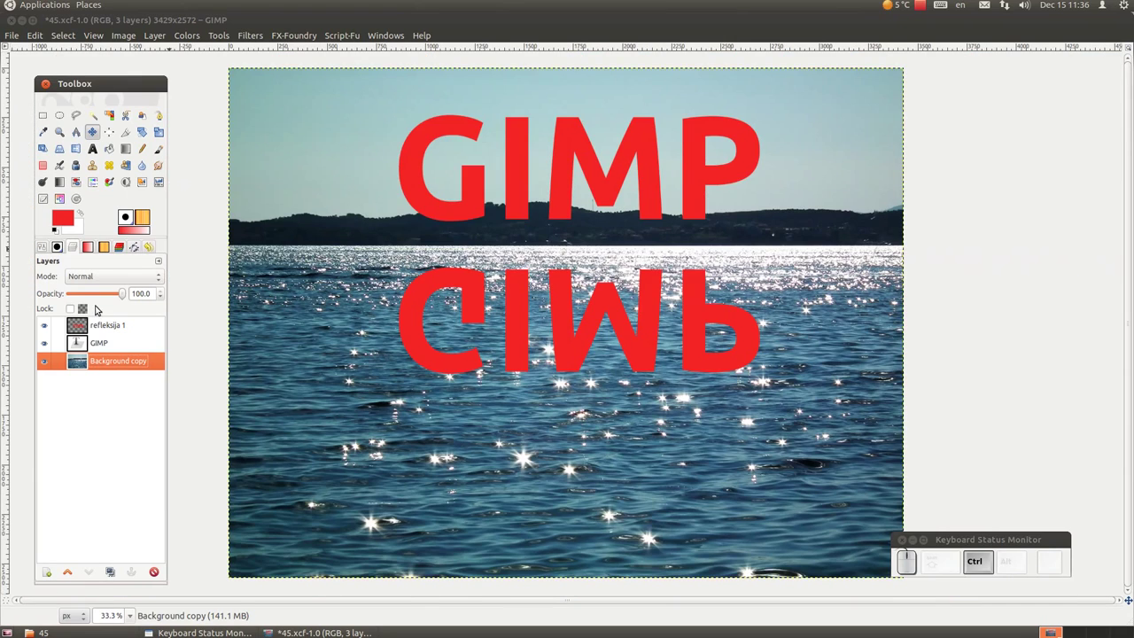
pyautogui.click(101, 330)
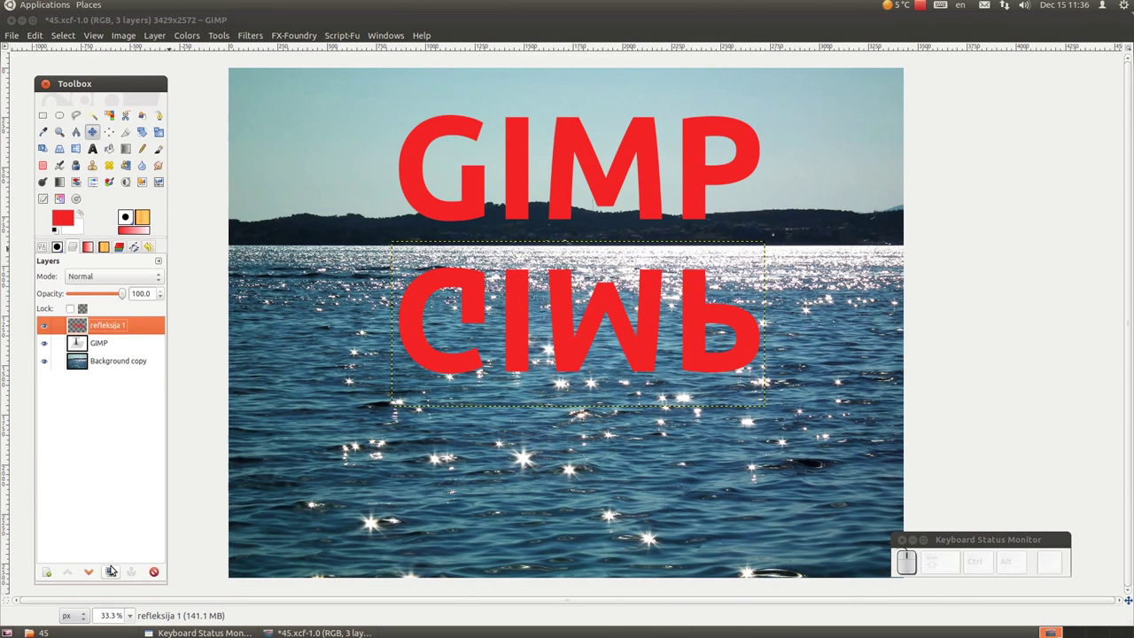
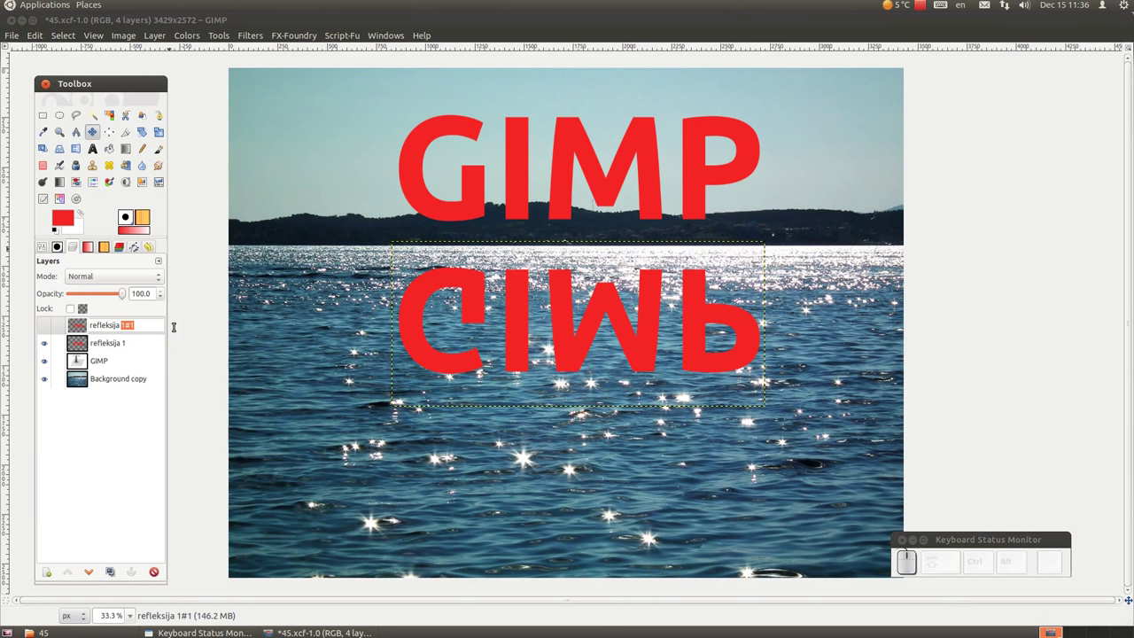
pyautogui.press('2')
pyautogui.press('Return')
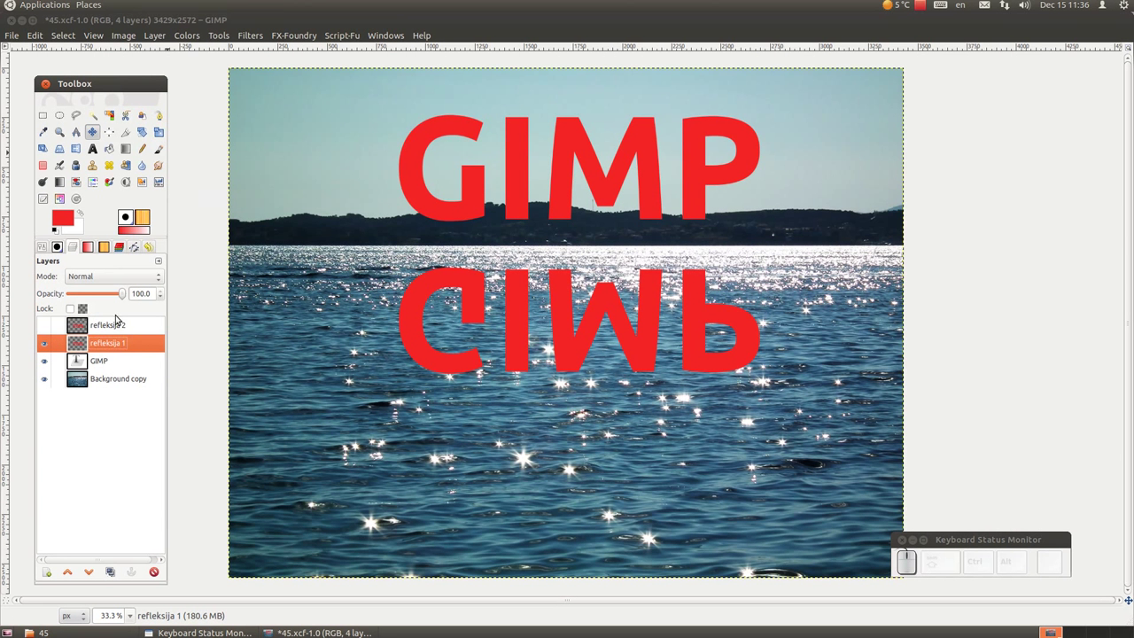
pyautogui.click(117, 324)
# Add a layer mask to the refleksija 1 reflection for the gradient fade
pyautogui.rightClick(117, 326)
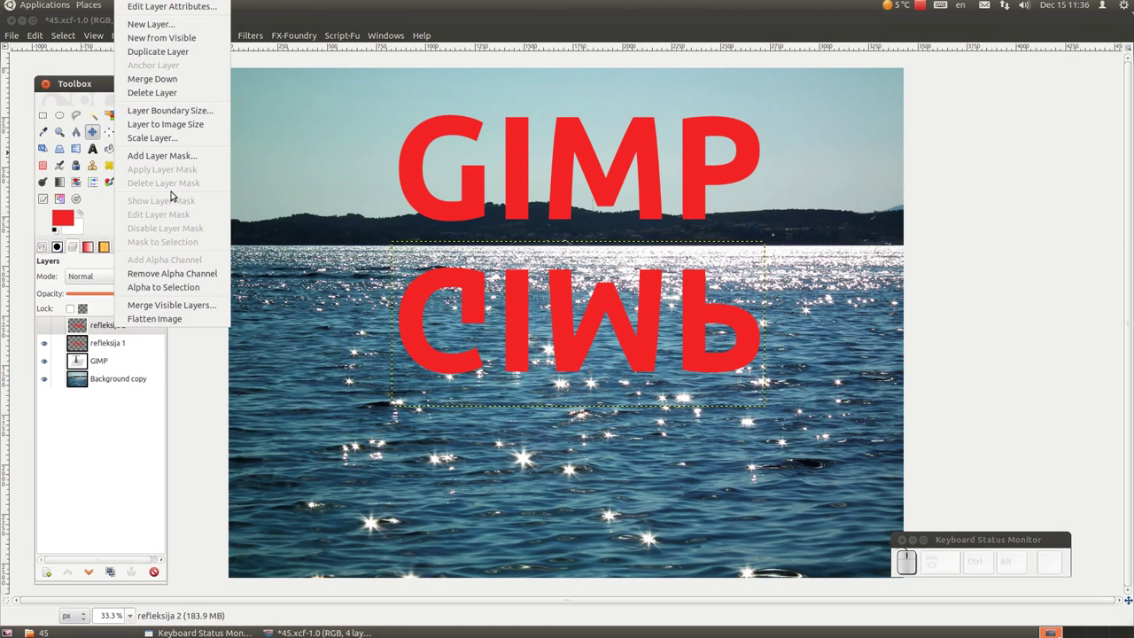
pyautogui.click(186, 125)
pyautogui.click(115, 347)
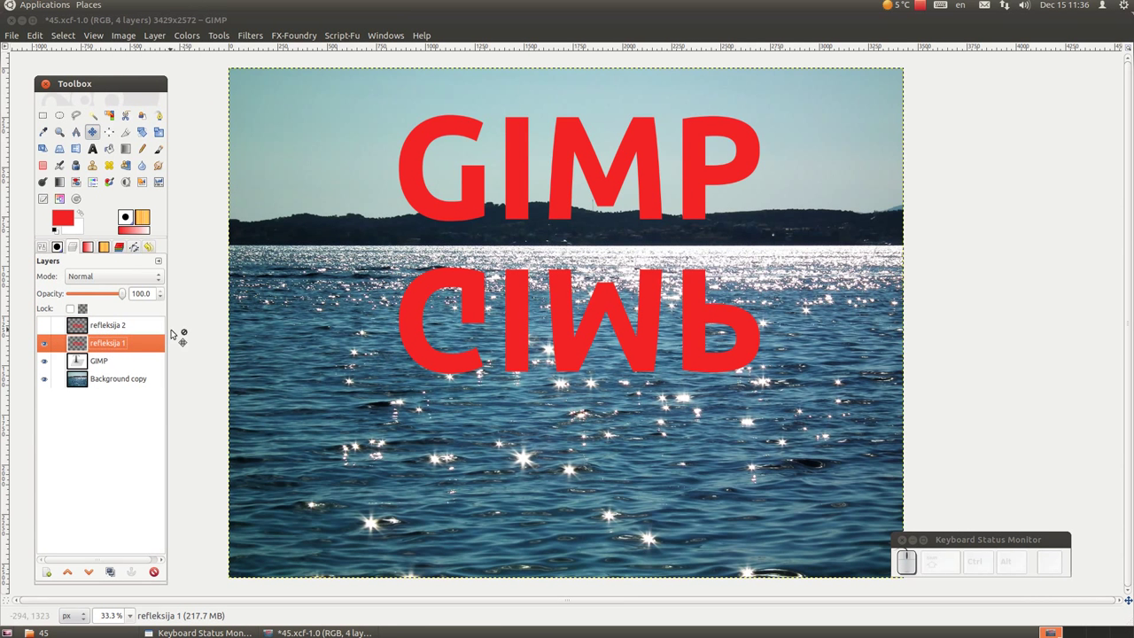
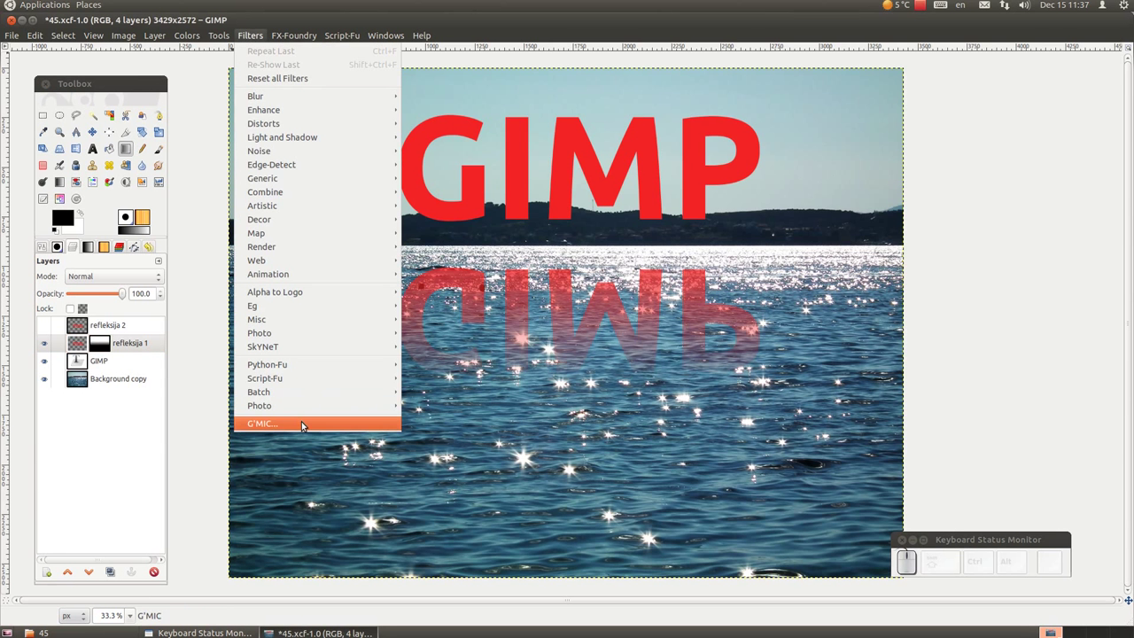
# Choose the G'MIC Deformations > Ripple filter for the reflection layer
pyautogui.click(302, 422)
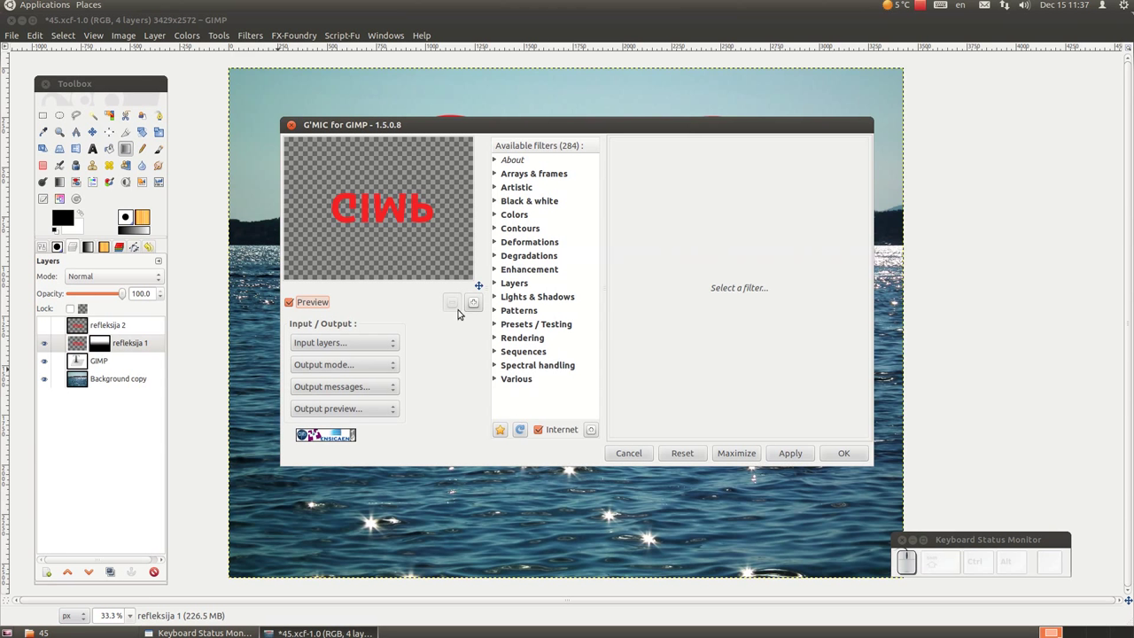
pyautogui.click(500, 247)
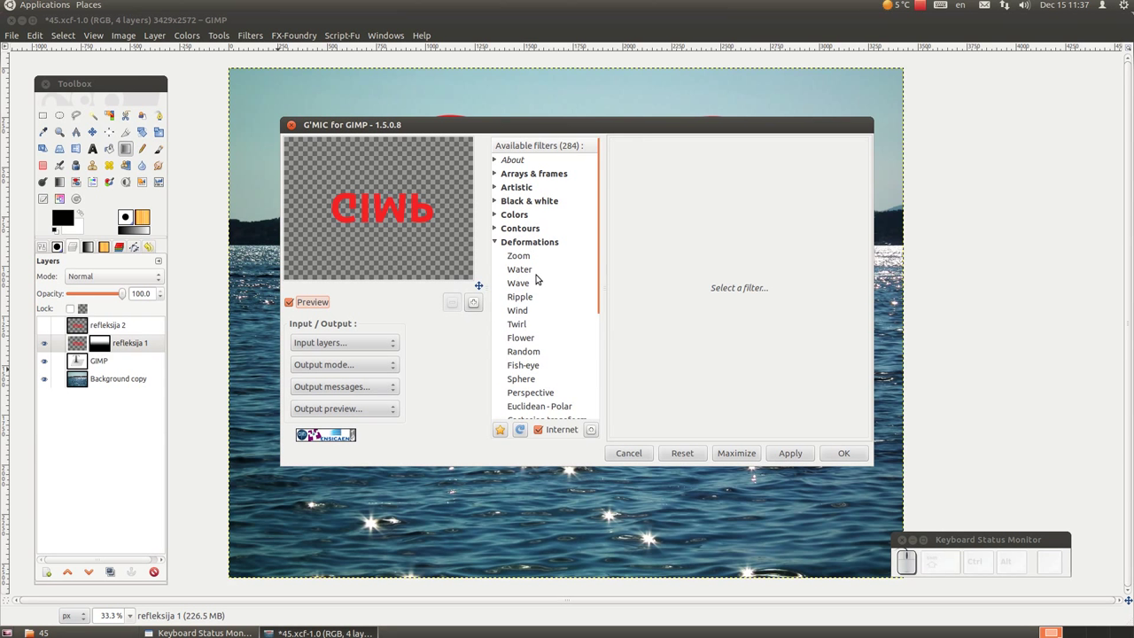
pyautogui.moveTo(528, 270); pyautogui.dragTo(528, 271)
pyautogui.click(526, 300)
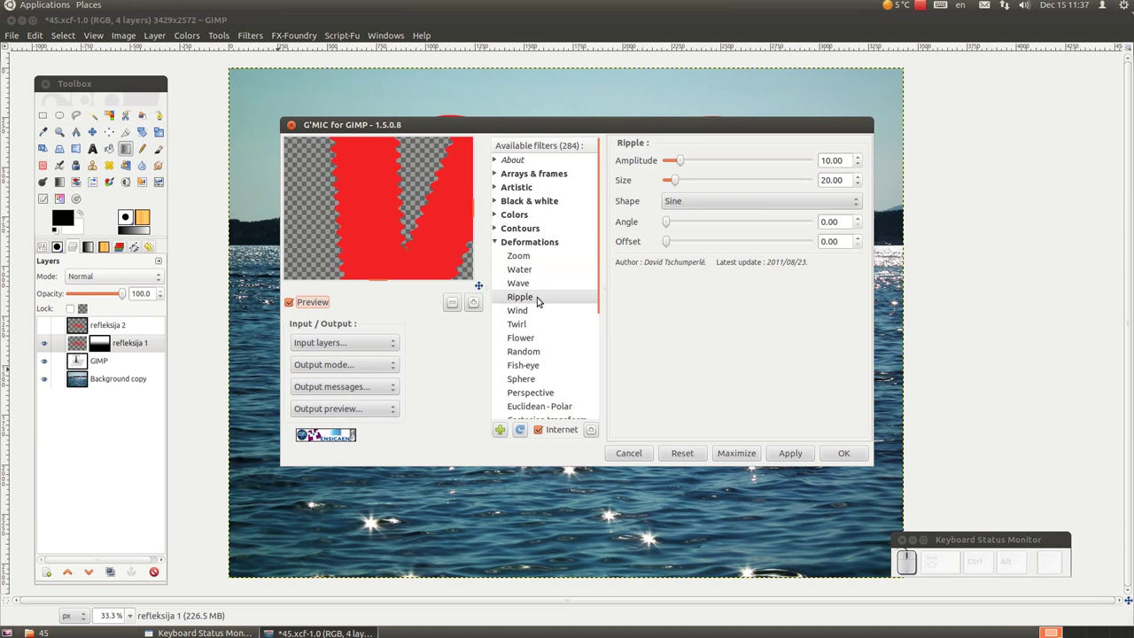
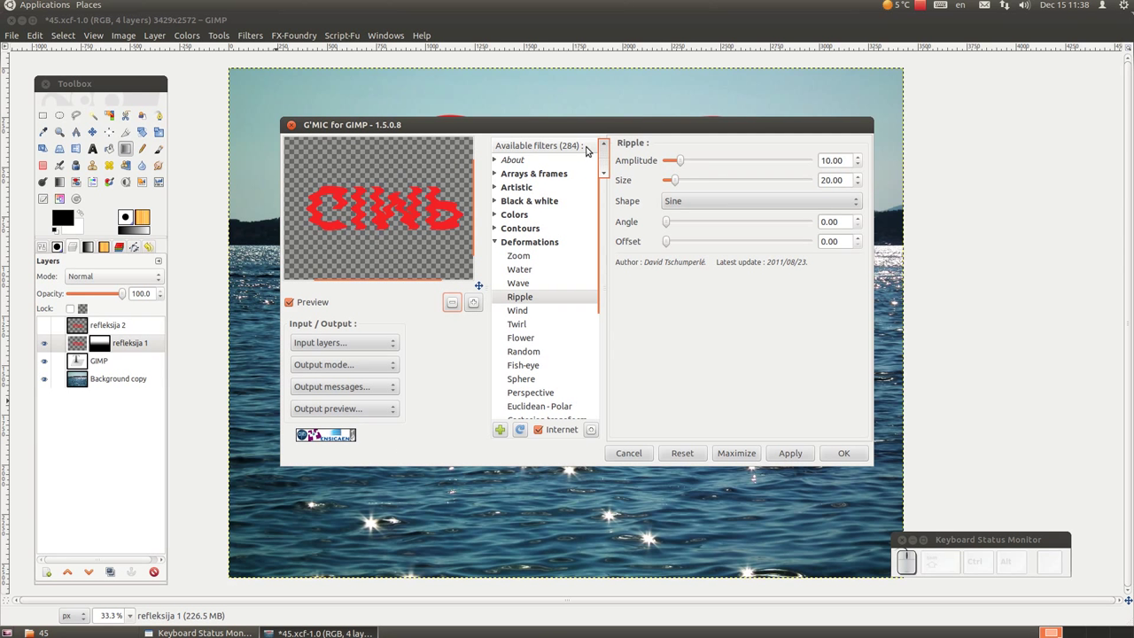
# Set Ripple amplitude to about 68 and size to about 144, and apply it to refleksija 1
pyautogui.moveTo(686, 164); pyautogui.dragTo(523, 200)
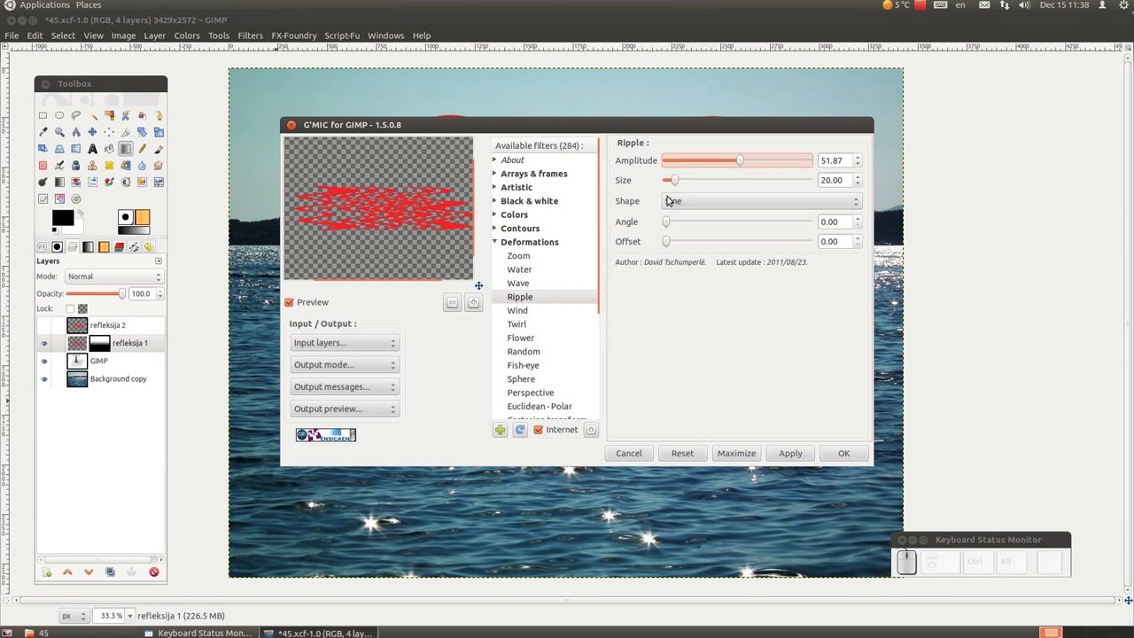
pyautogui.click(681, 182)
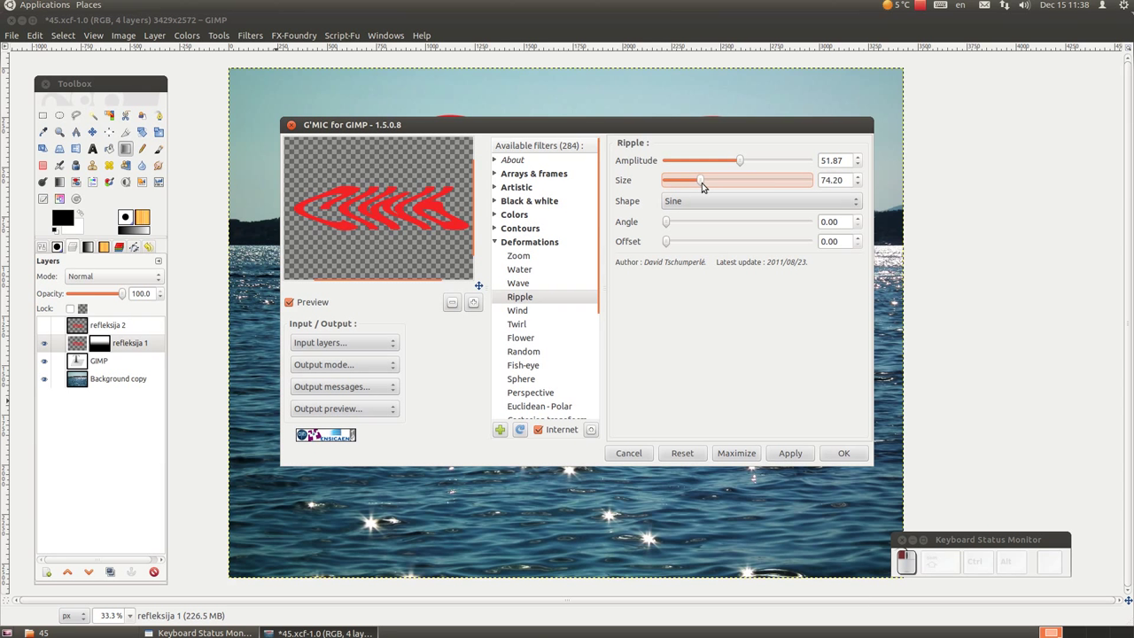
pyautogui.click(714, 182)
pyautogui.click(768, 181)
pyautogui.click(742, 177)
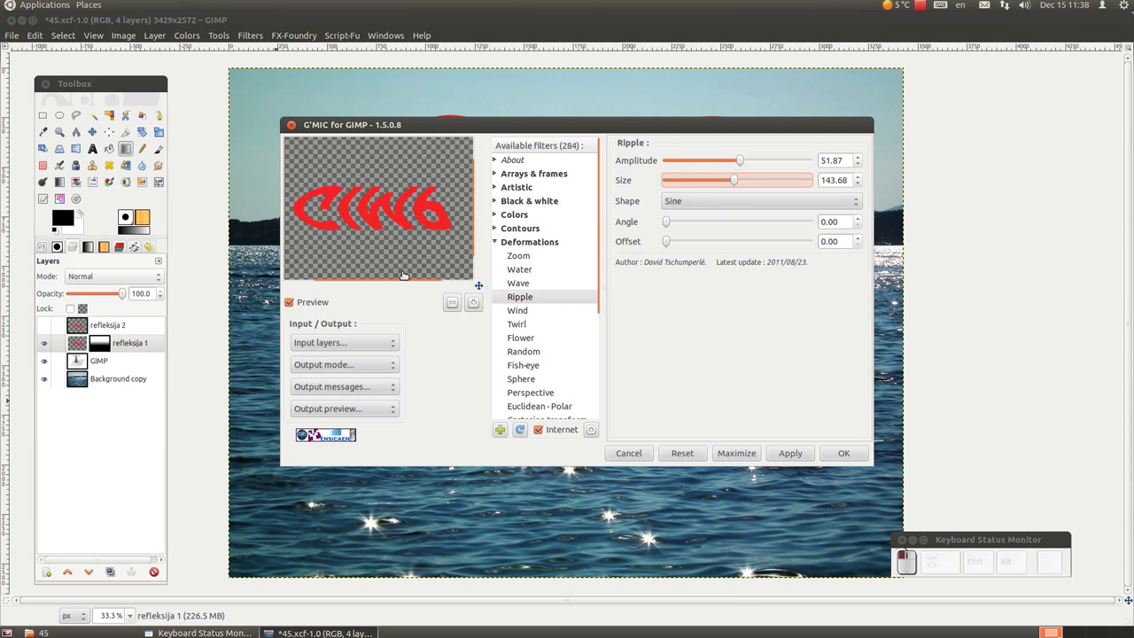
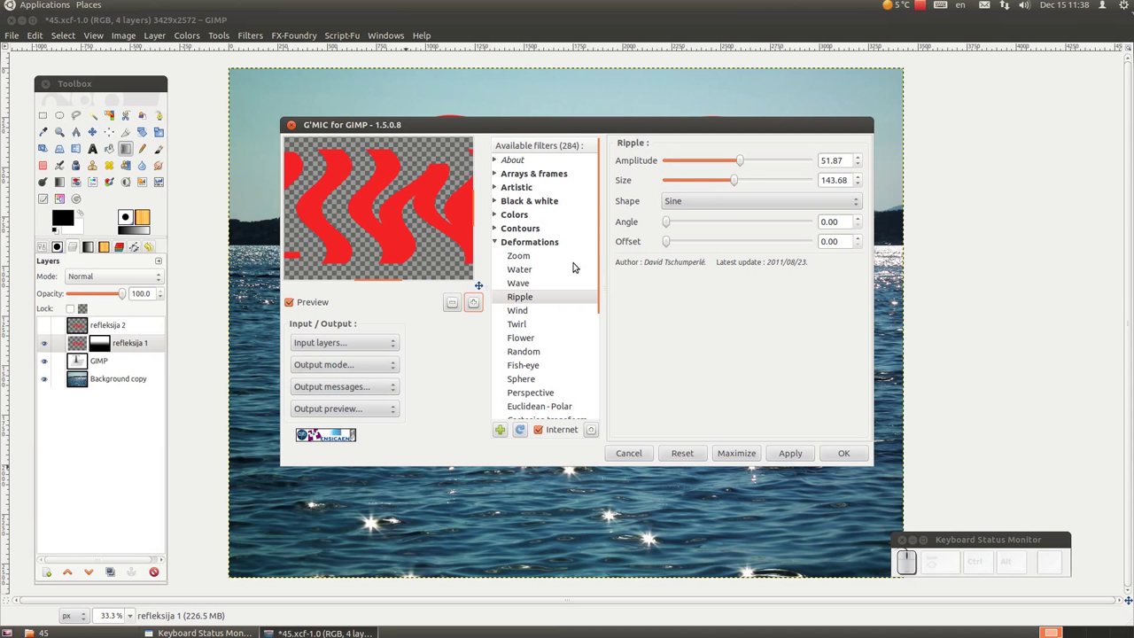
pyautogui.click(750, 161)
pyautogui.moveTo(760, 159); pyautogui.dragTo(710, 294)
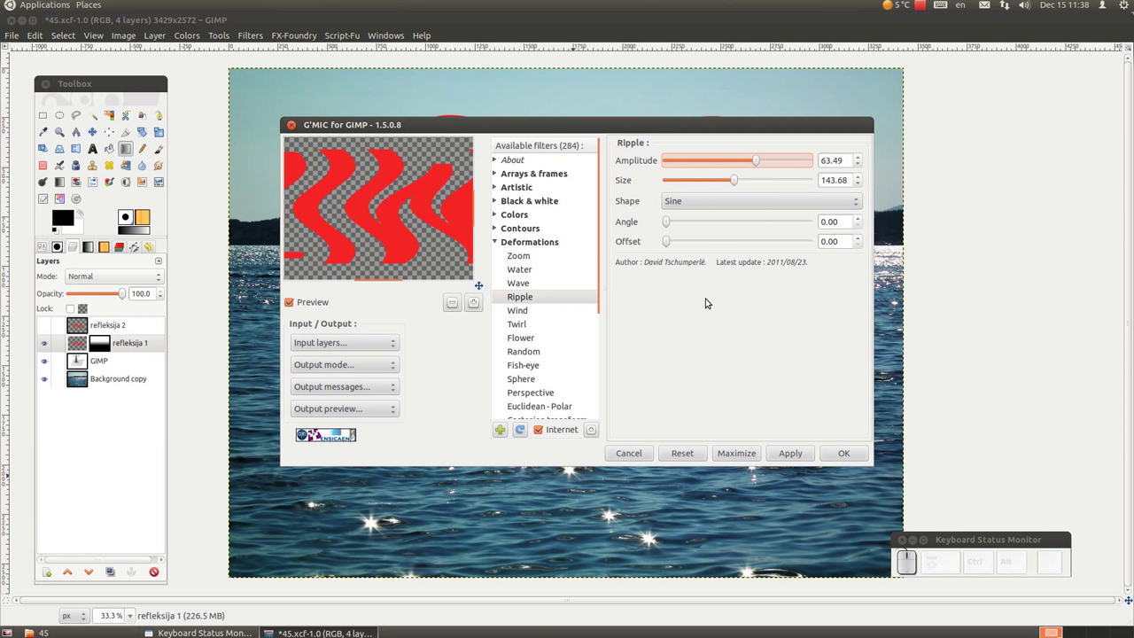
pyautogui.click(763, 164)
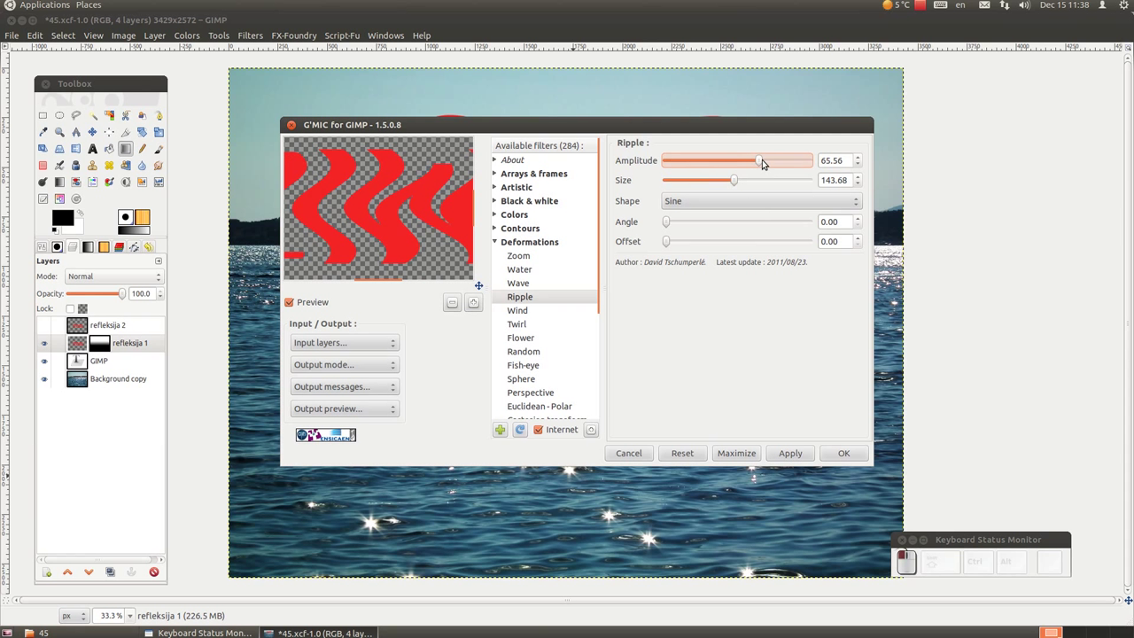
pyautogui.moveTo(765, 160); pyautogui.dragTo(728, 184)
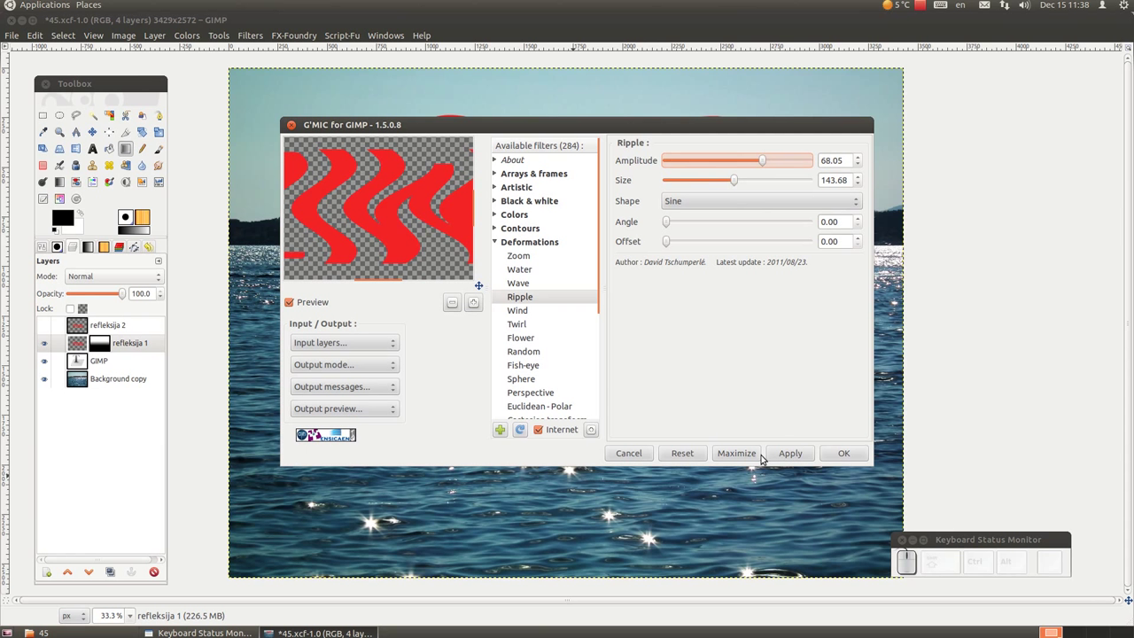
pyautogui.click(785, 451)
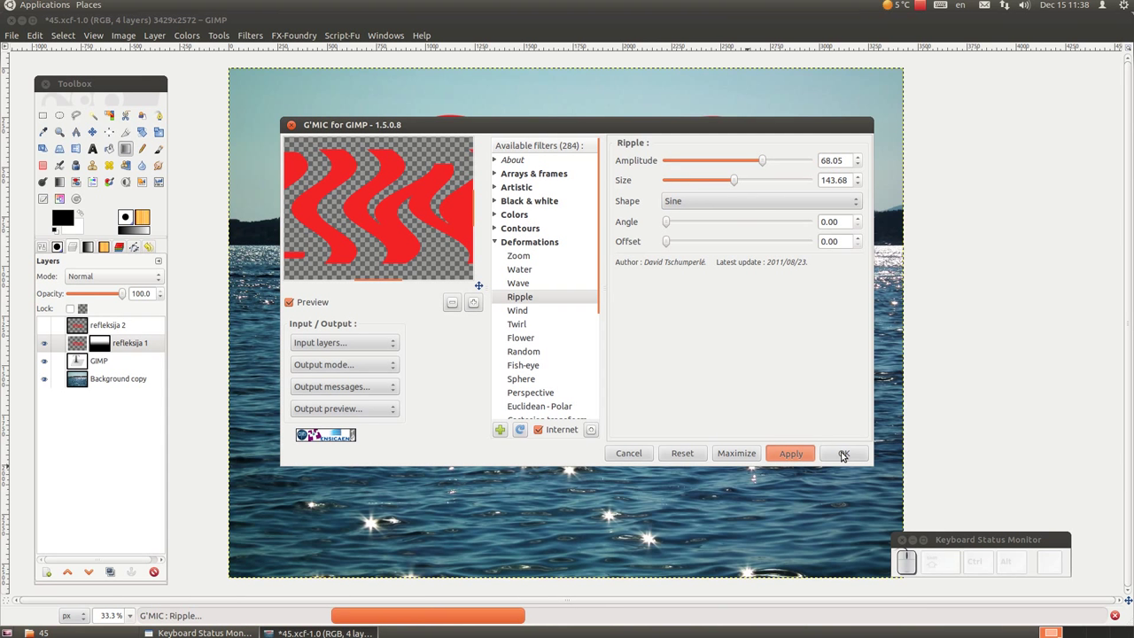
pyautogui.click(847, 453)
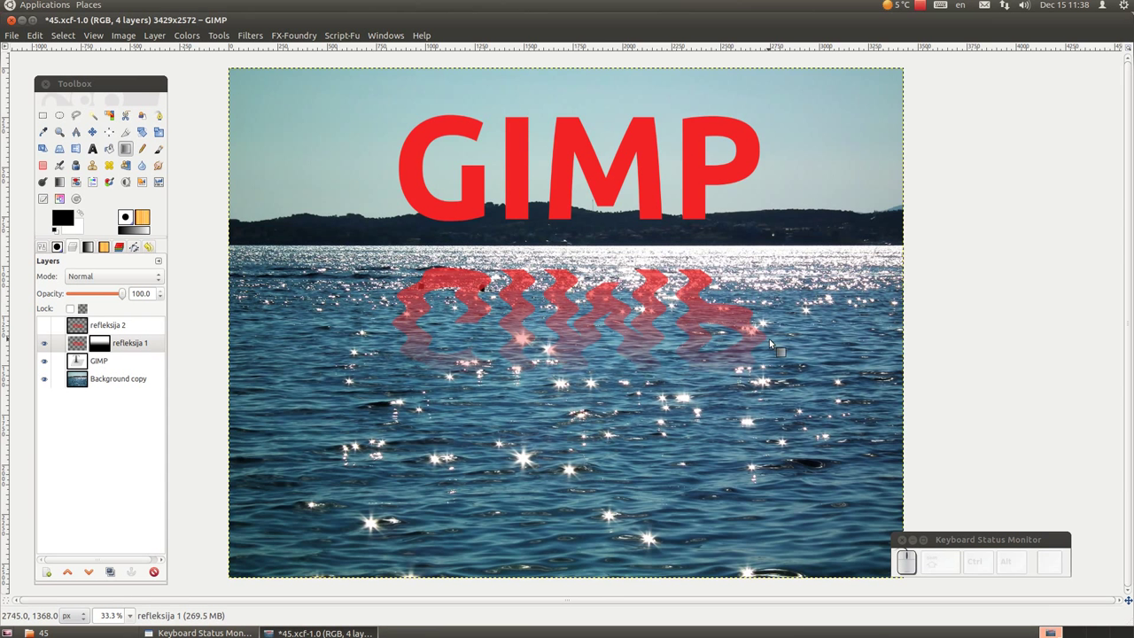
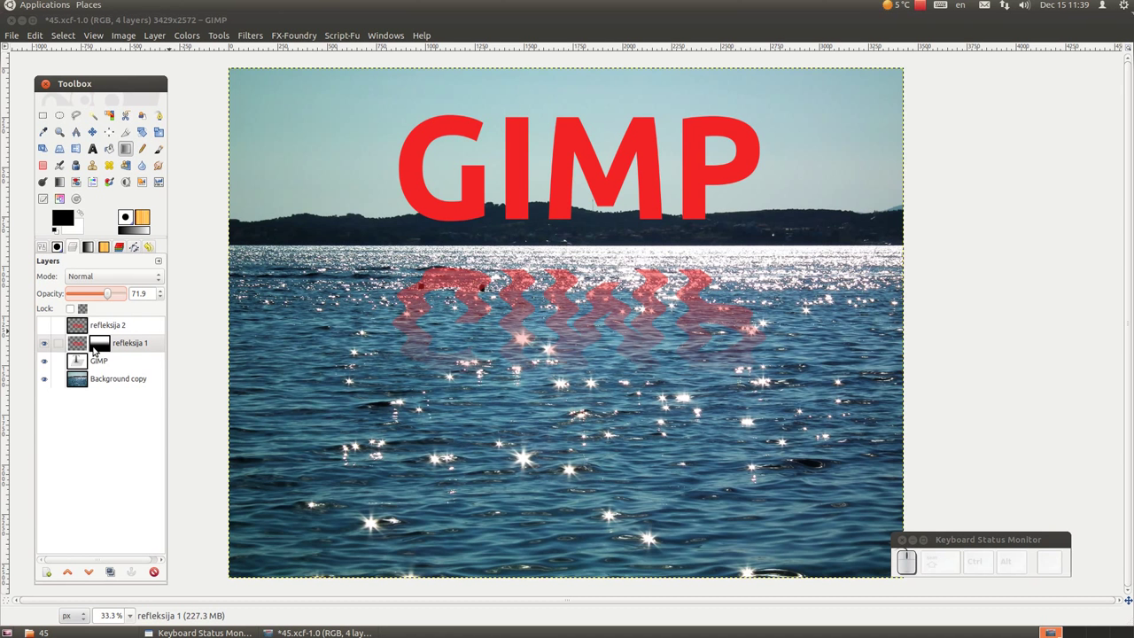
# Undo the opacity change and the ripple on refleksija 1, then bring up the Filters menu
pyautogui.press('ctrl+z')
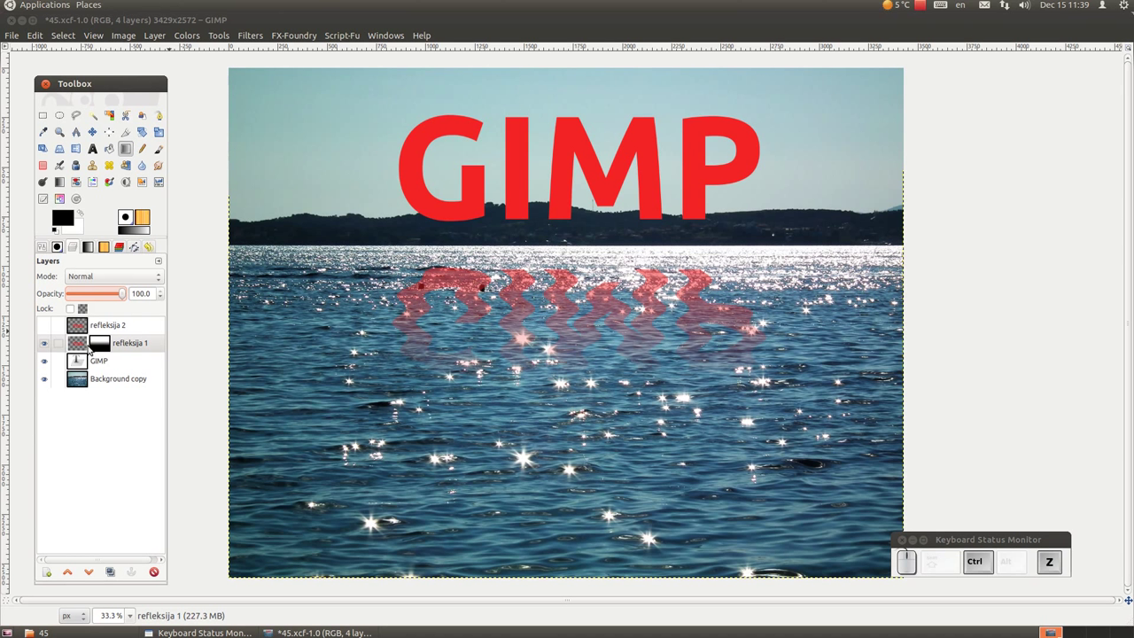
pyautogui.press('z')
pyautogui.moveTo(193, 39); pyautogui.dragTo(249, 267)
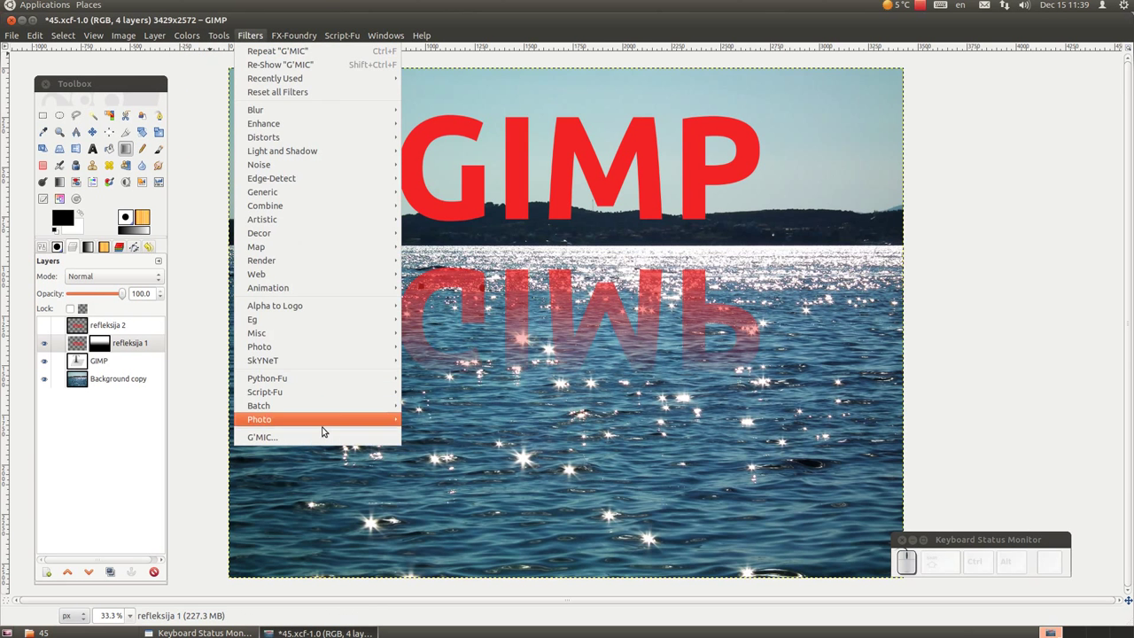
# Apply a gentler G'MIC Ripple to the reflection, amplitude 68 and size about 104
pyautogui.click(323, 437)
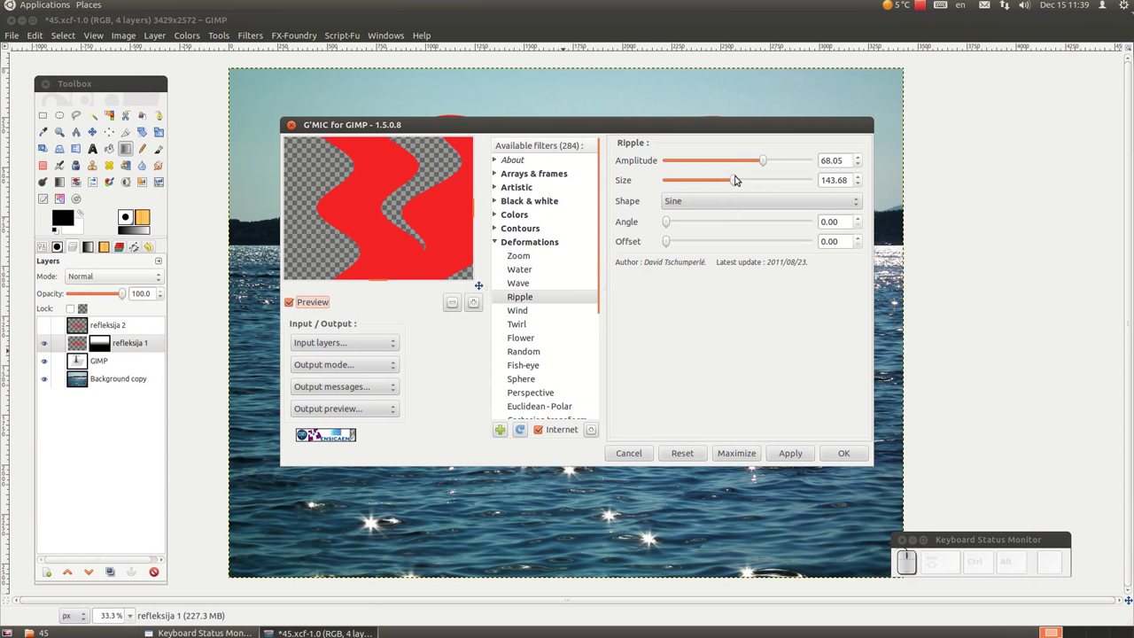
pyautogui.click(738, 178)
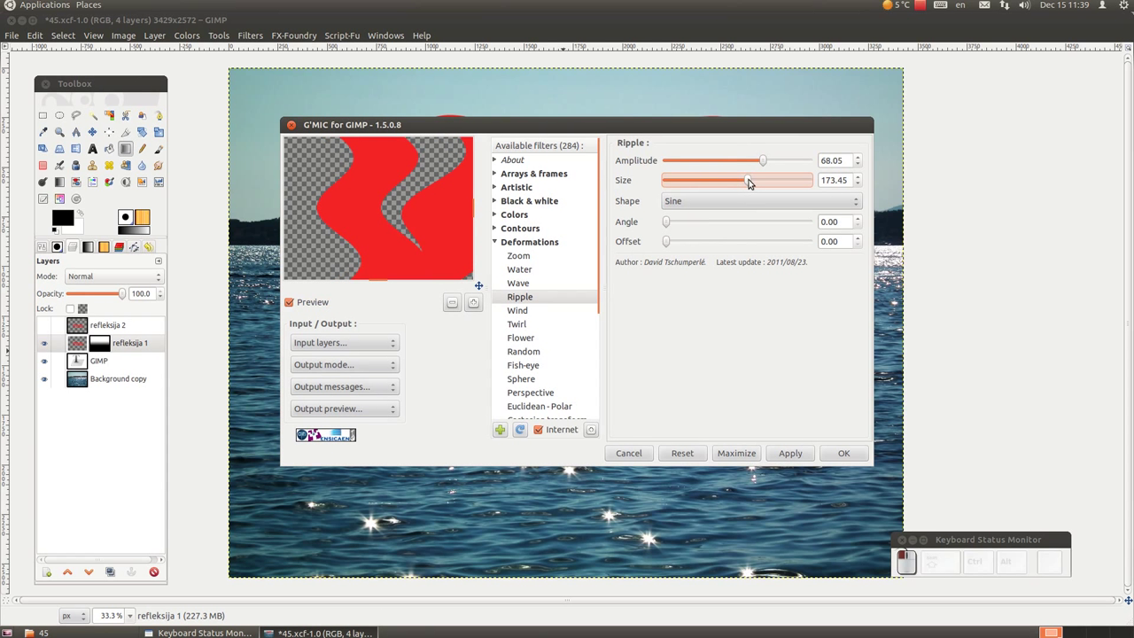
pyautogui.moveTo(749, 181); pyautogui.dragTo(718, 183)
pyautogui.moveTo(721, 180); pyautogui.dragTo(766, 159)
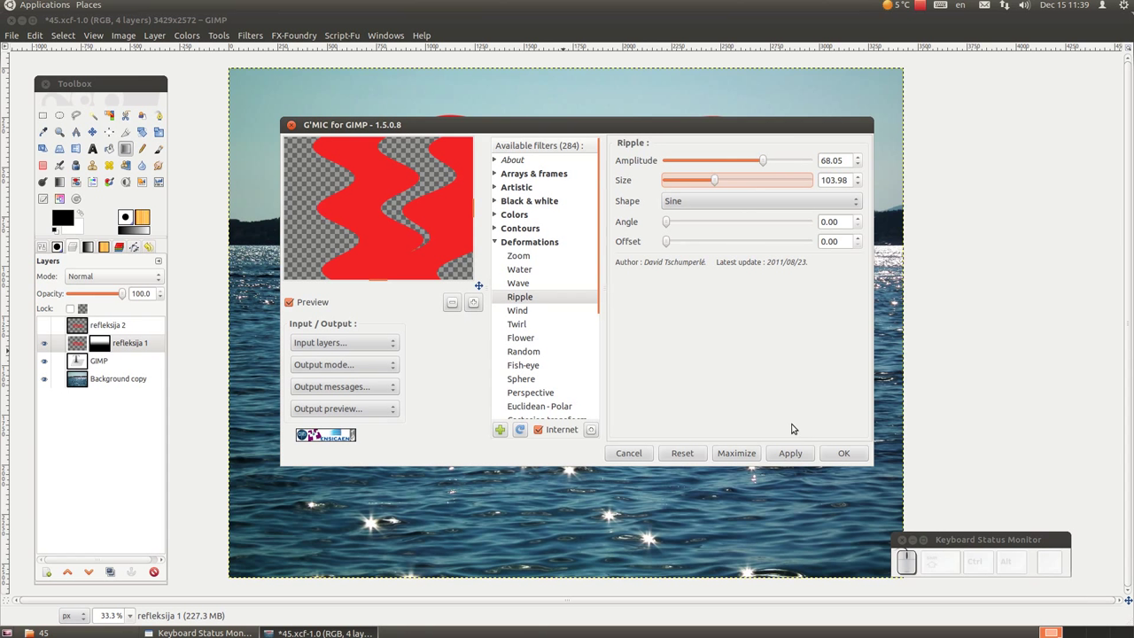
pyautogui.click(799, 457)
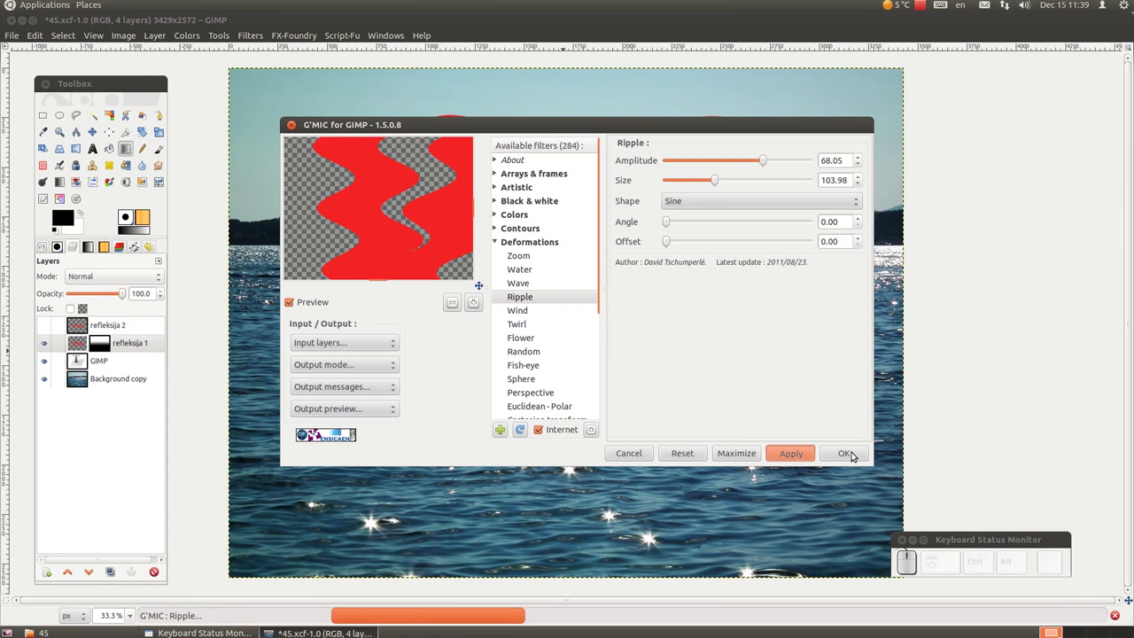
pyautogui.click(855, 455)
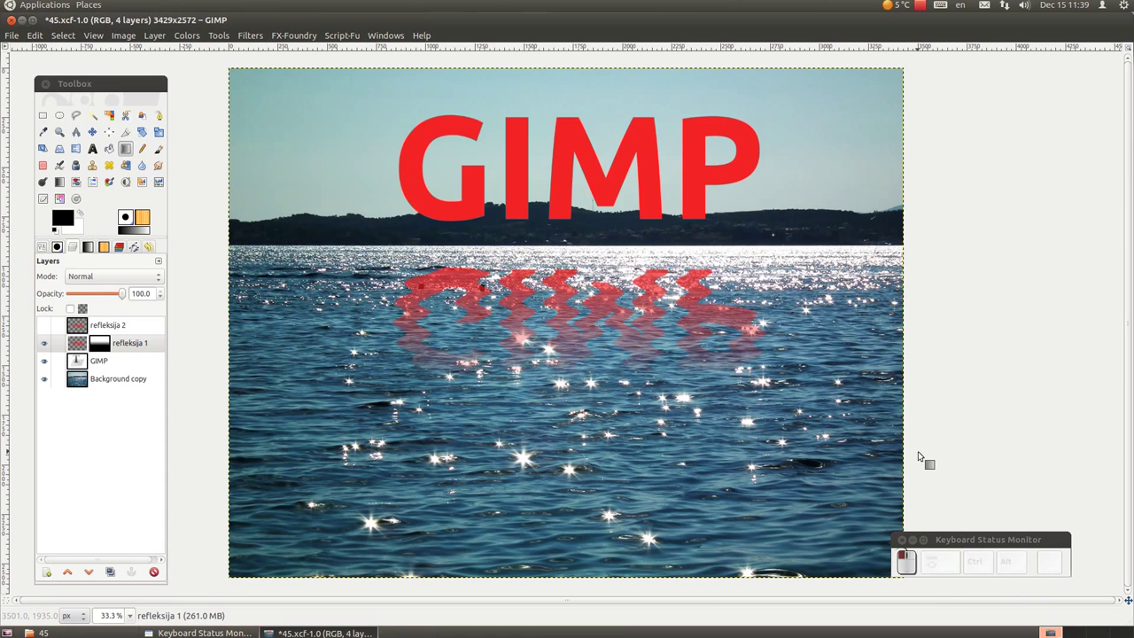
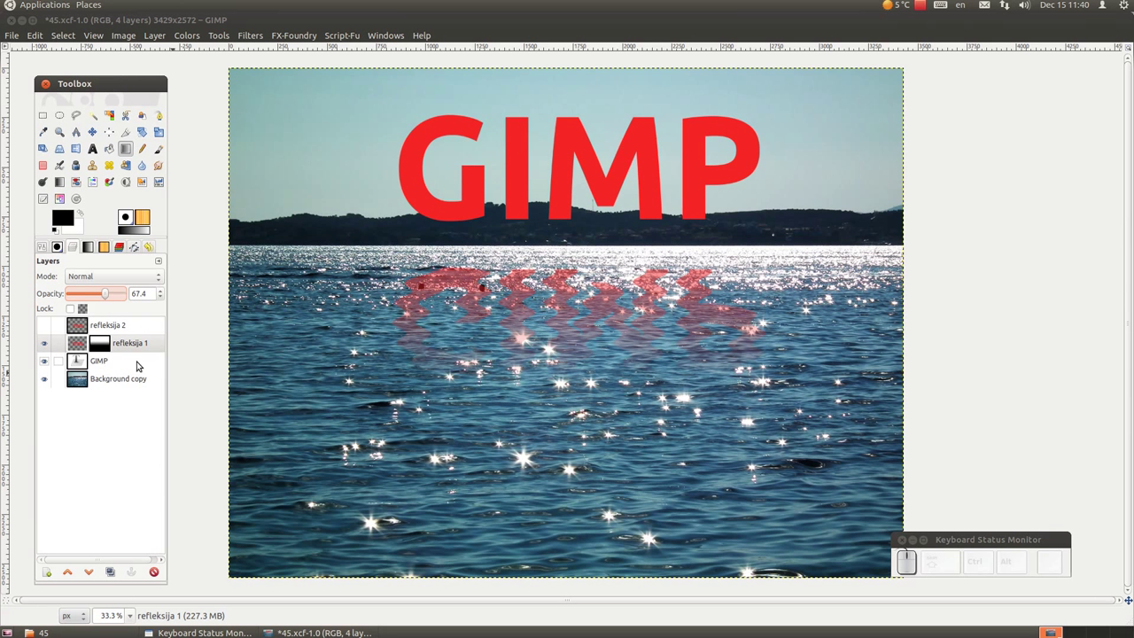
# Hide rippled refleksija 1 and make refleksija 2 visible instead
pyautogui.click(46, 347)
pyautogui.click(118, 324)
# Make refleksija 2 the active working layer
pyautogui.click(47, 327)
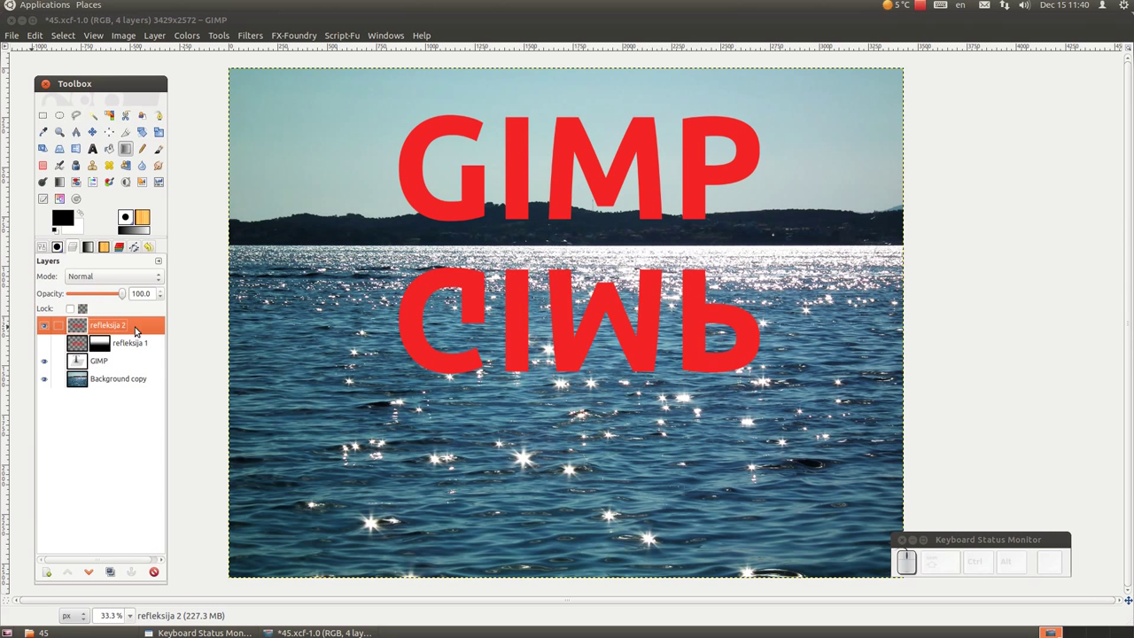
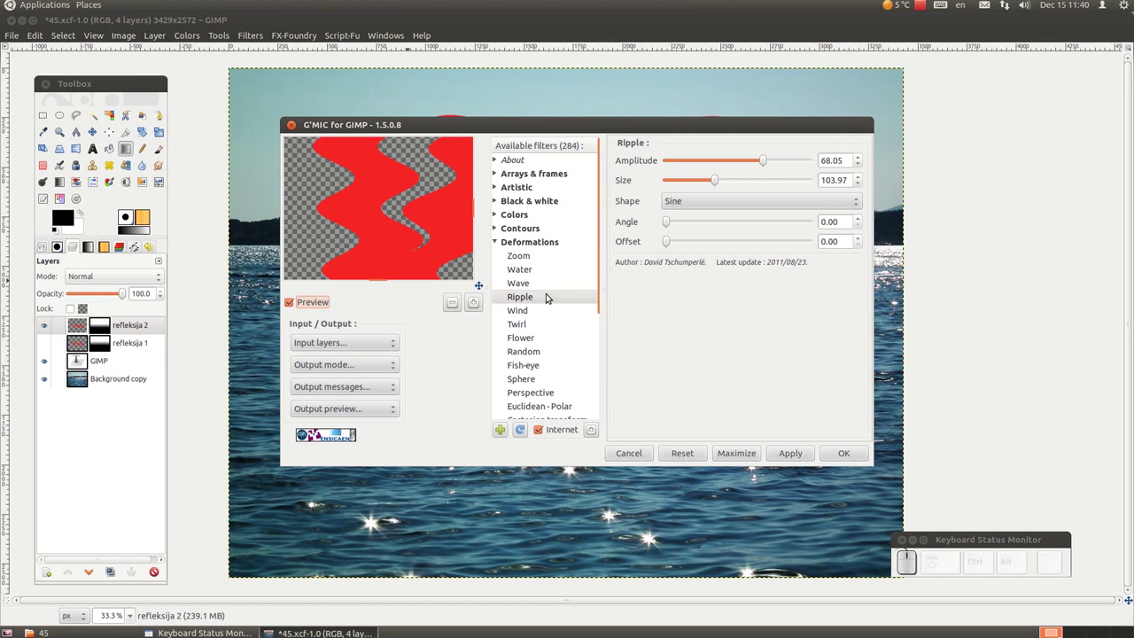
# Apply G'MIC Water to refleksija 2 with amplitude about 126 and smoothness 2.92
pyautogui.click(528, 272)
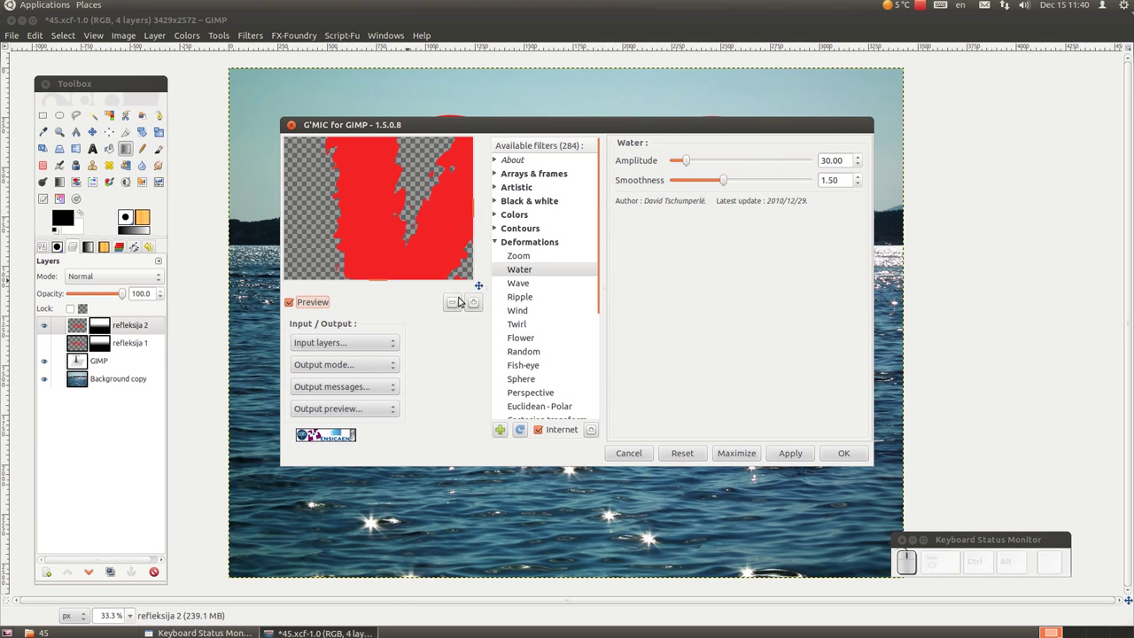
pyautogui.click(456, 303)
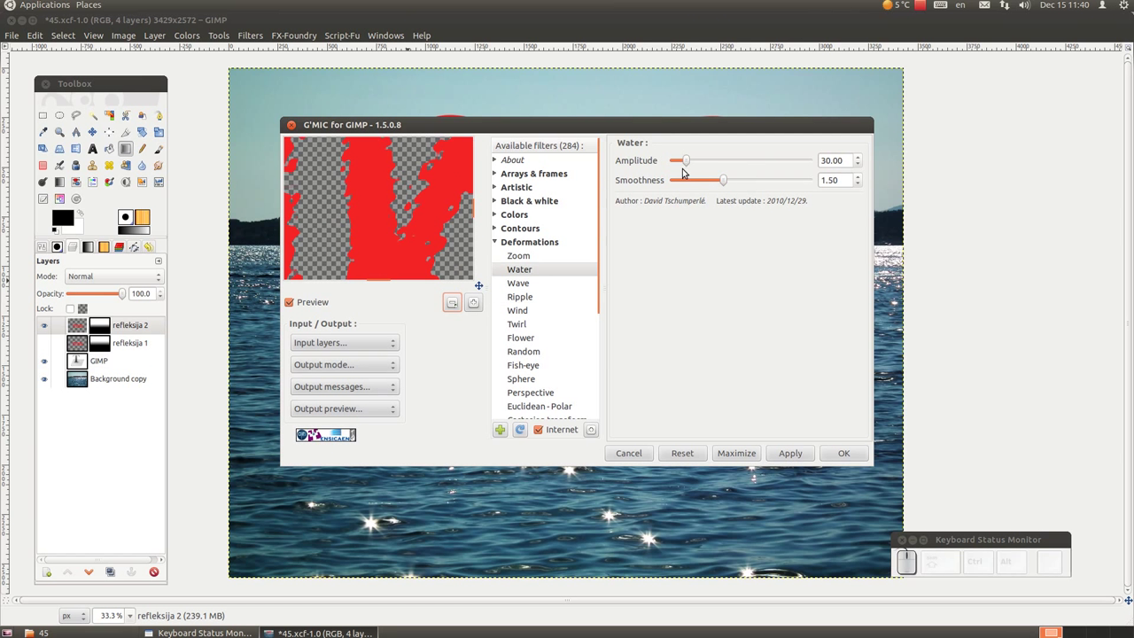
pyautogui.moveTo(688, 159); pyautogui.dragTo(726, 178)
pyautogui.click(726, 178)
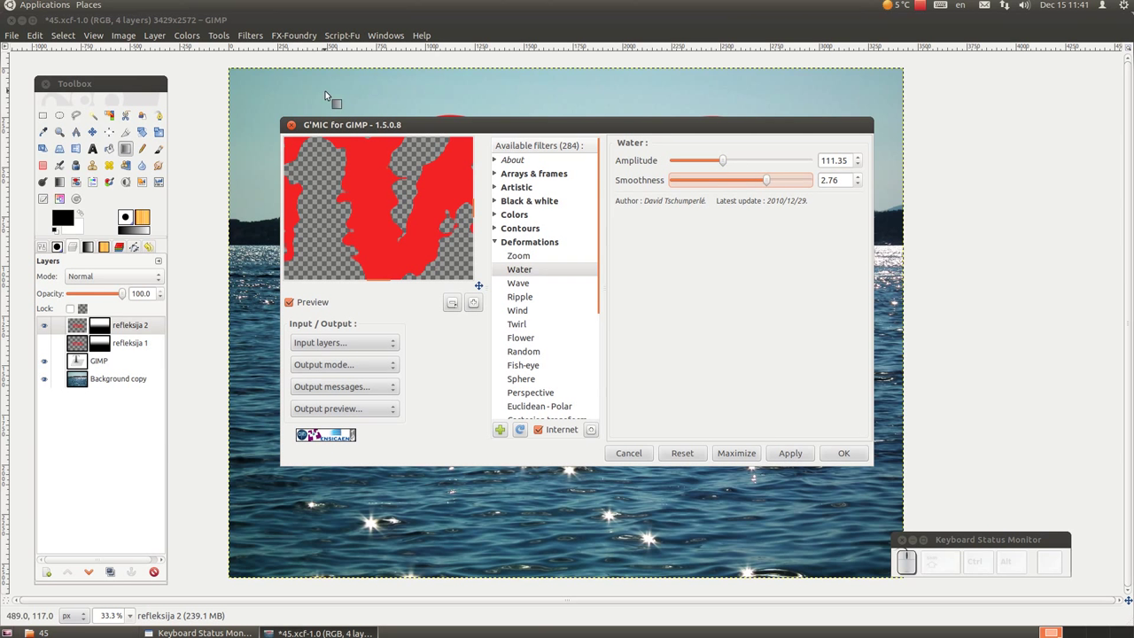
pyautogui.moveTo(724, 162); pyautogui.dragTo(770, 187)
pyautogui.click(769, 183)
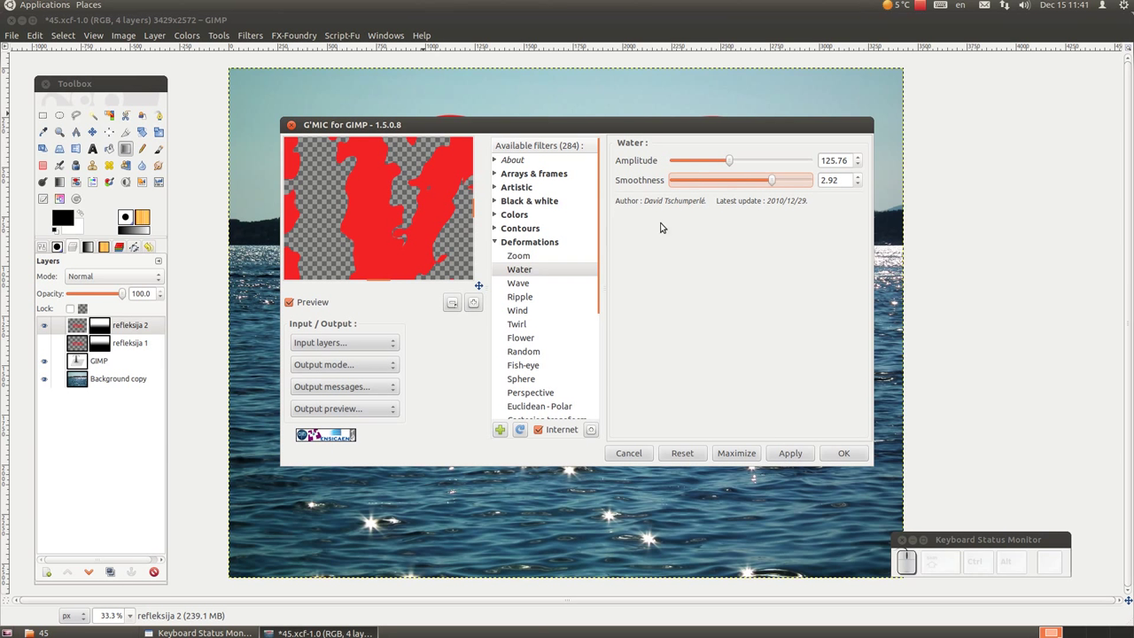
pyautogui.moveTo(800, 451); pyautogui.dragTo(843, 450)
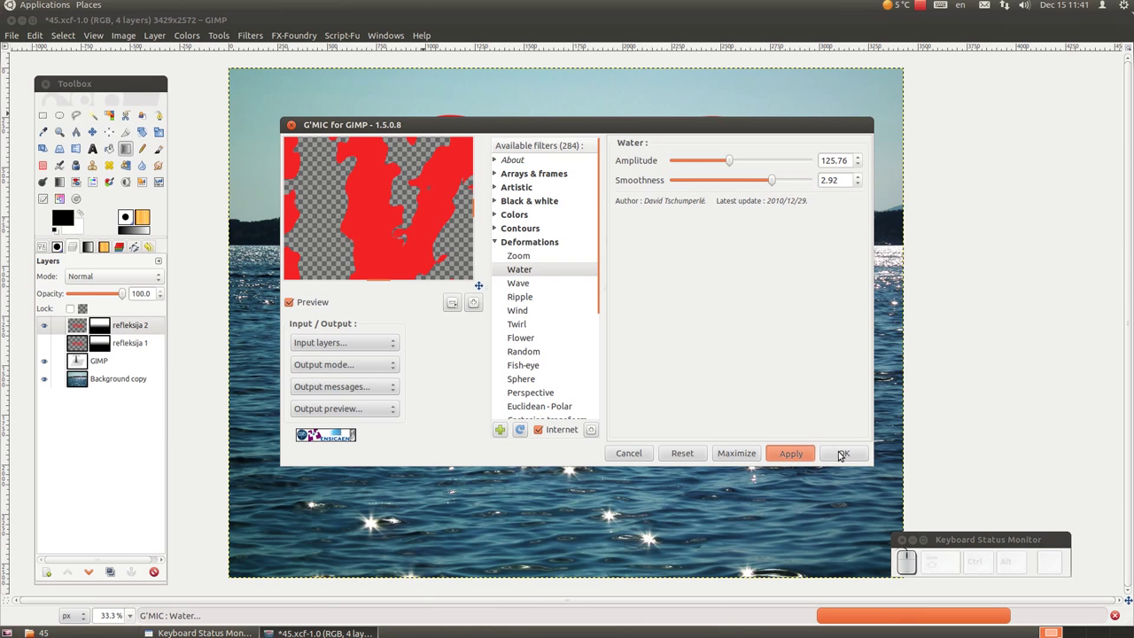
pyautogui.moveTo(843, 451); pyautogui.dragTo(840, 450)
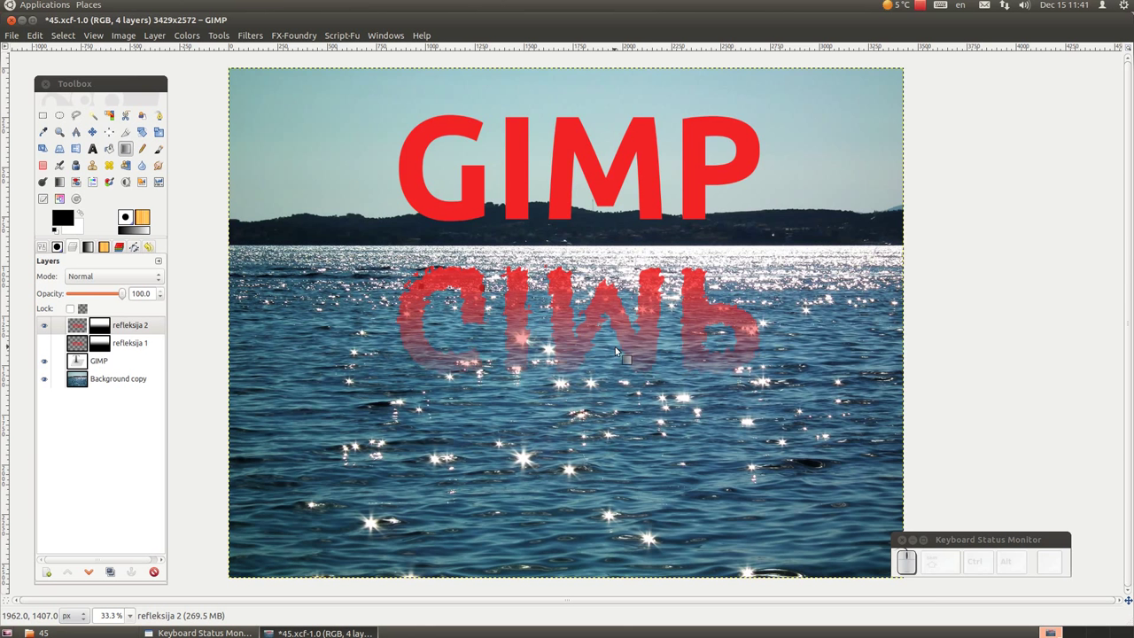
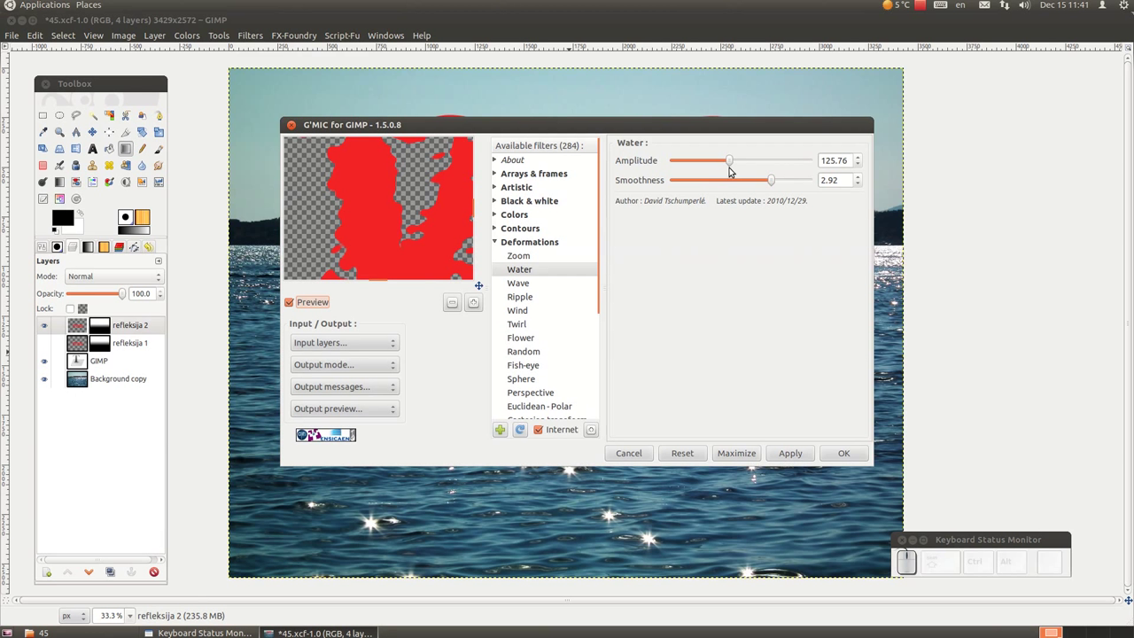
# Strengthen the Water deformation to amplitude about 181 and smoothness 2.52 and accept it
pyautogui.moveTo(734, 161); pyautogui.dragTo(747, 160)
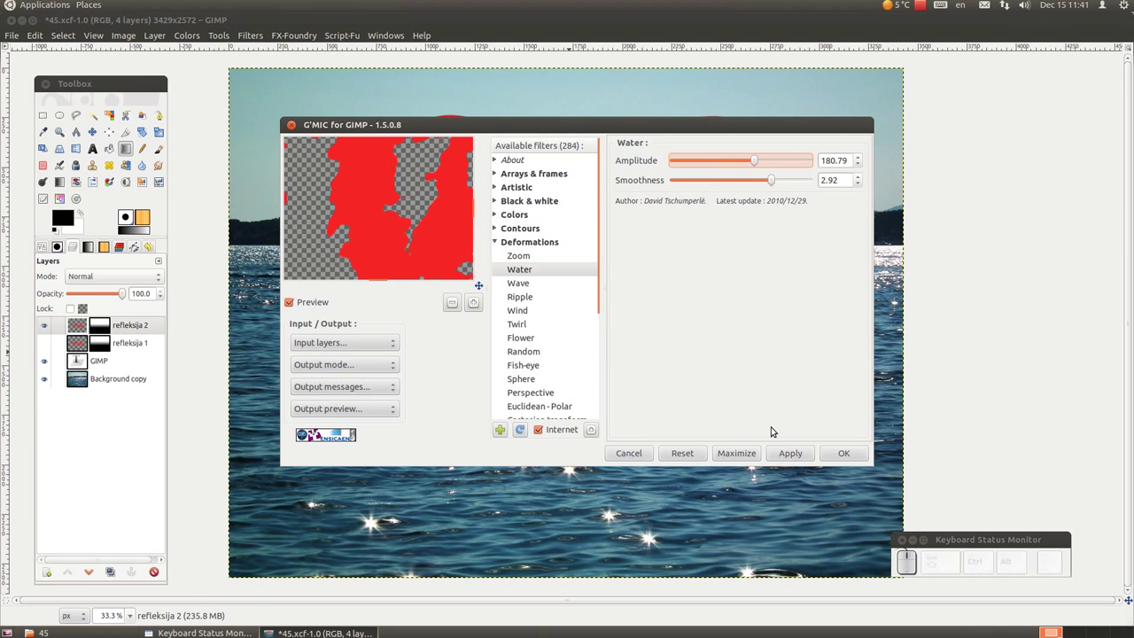
pyautogui.moveTo(773, 183); pyautogui.dragTo(759, 181)
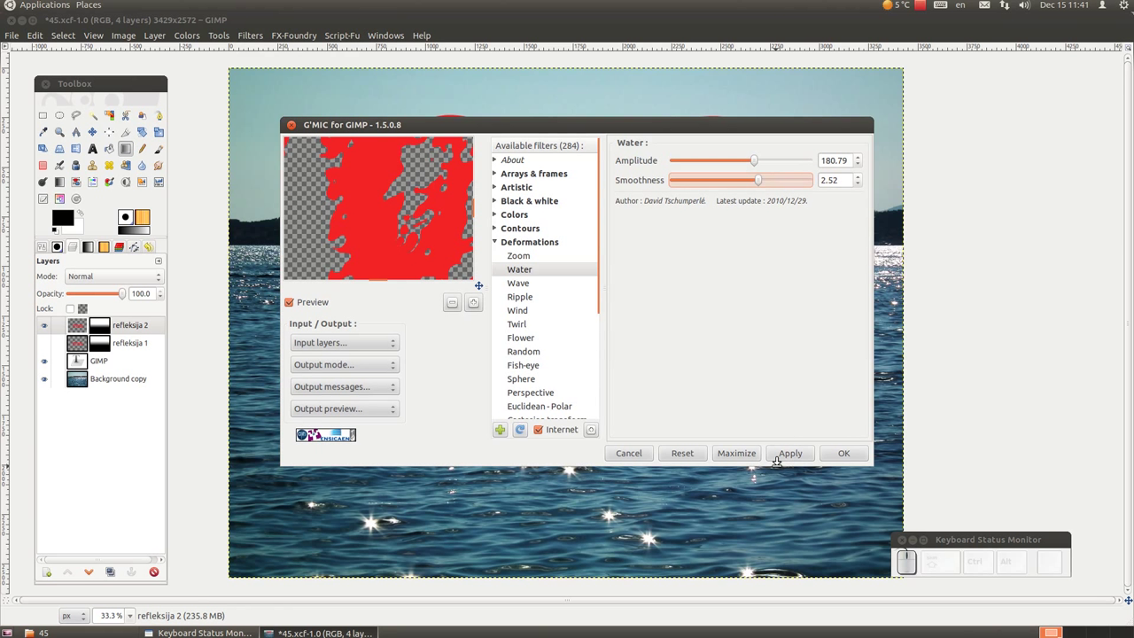
pyautogui.click(785, 462)
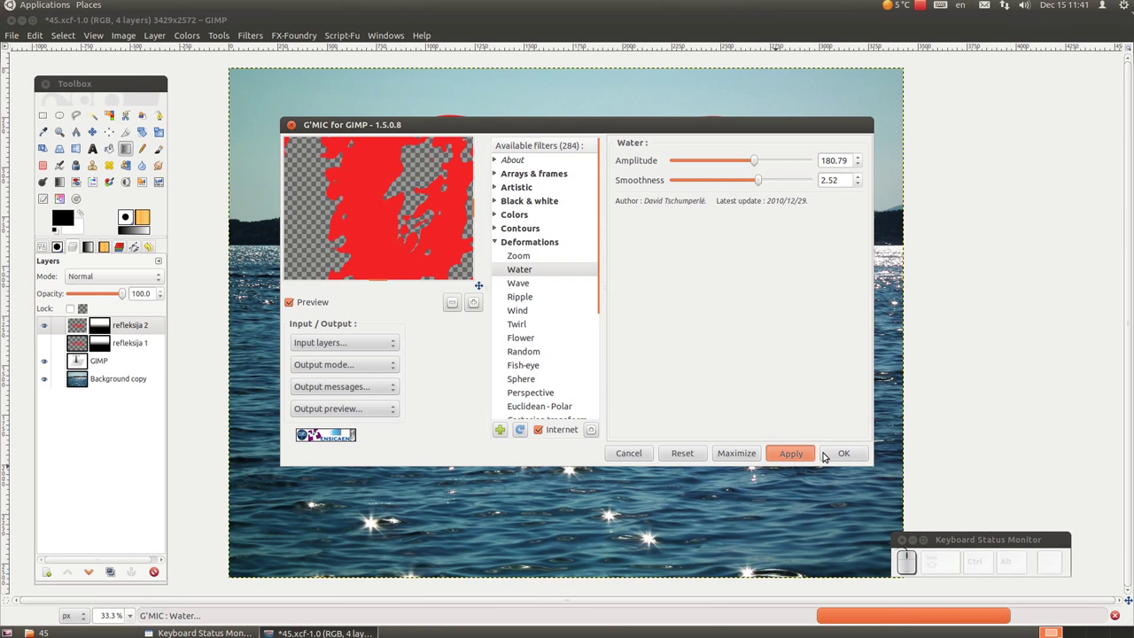
pyautogui.click(831, 453)
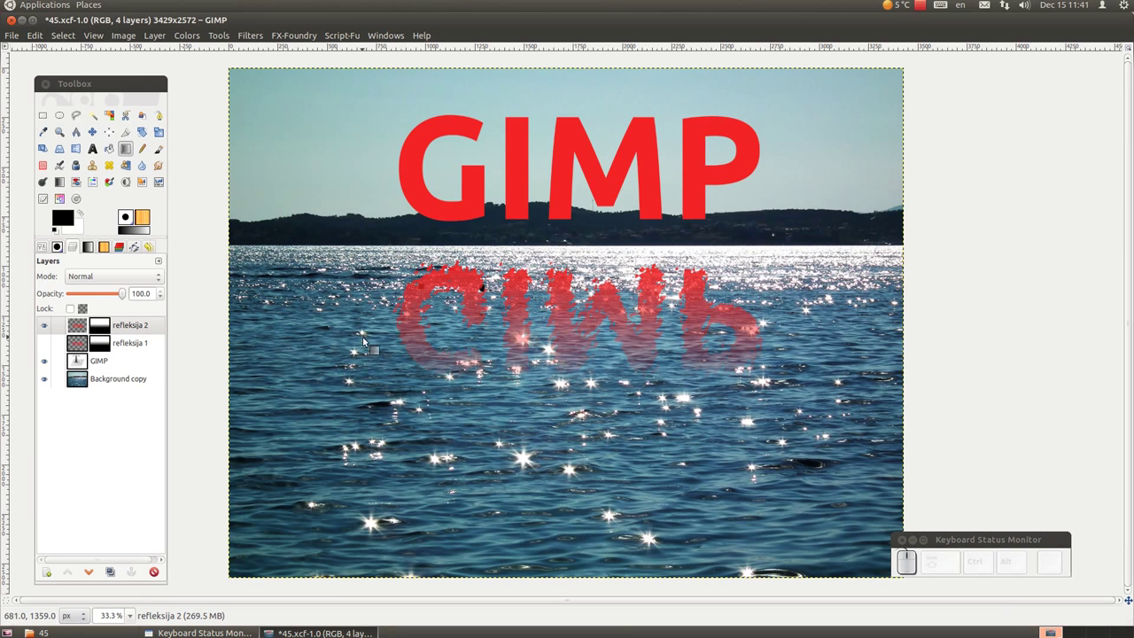
# Fade refleksija 2 to about 60% opacity and compare it against the rippled refleksija 1
pyautogui.click(79, 333)
pyautogui.moveTo(123, 295); pyautogui.dragTo(710, 290)
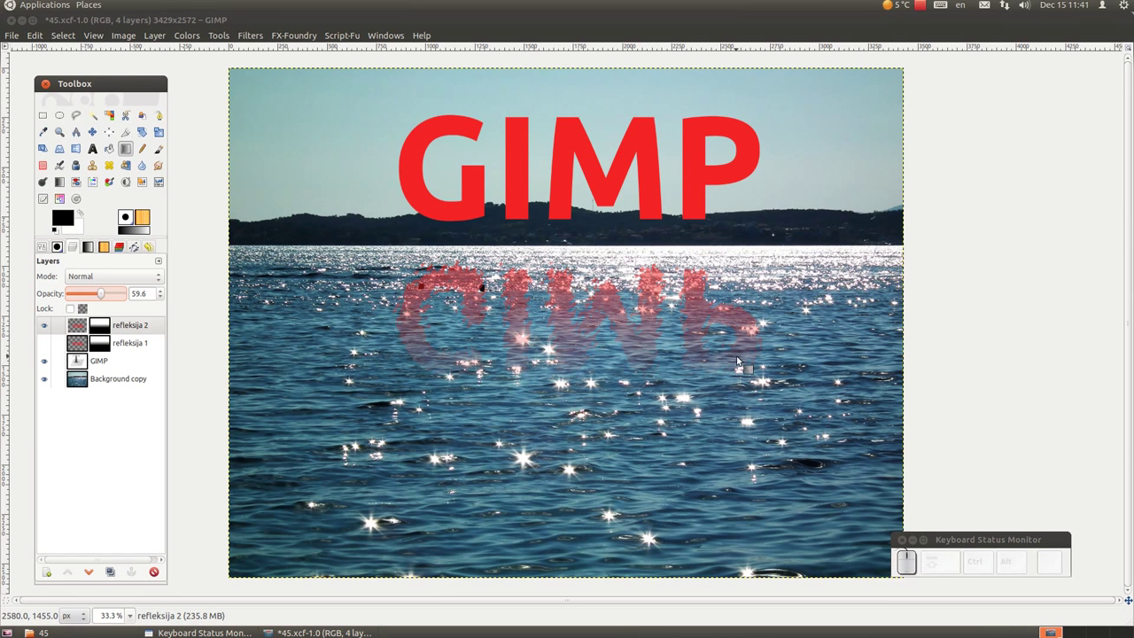
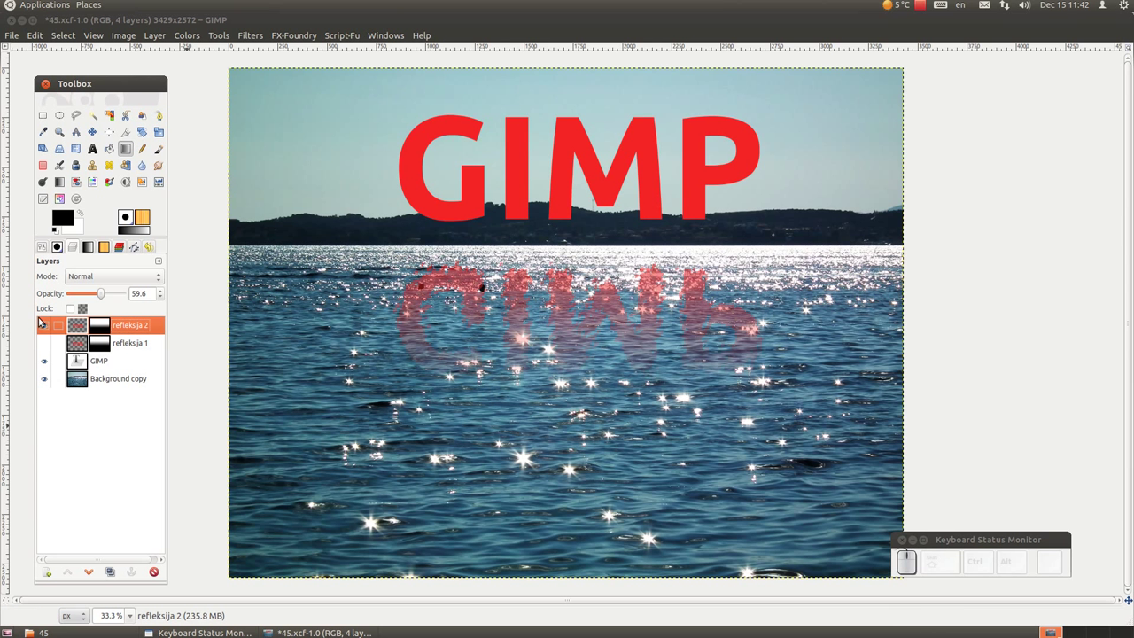
pyautogui.click(40, 325)
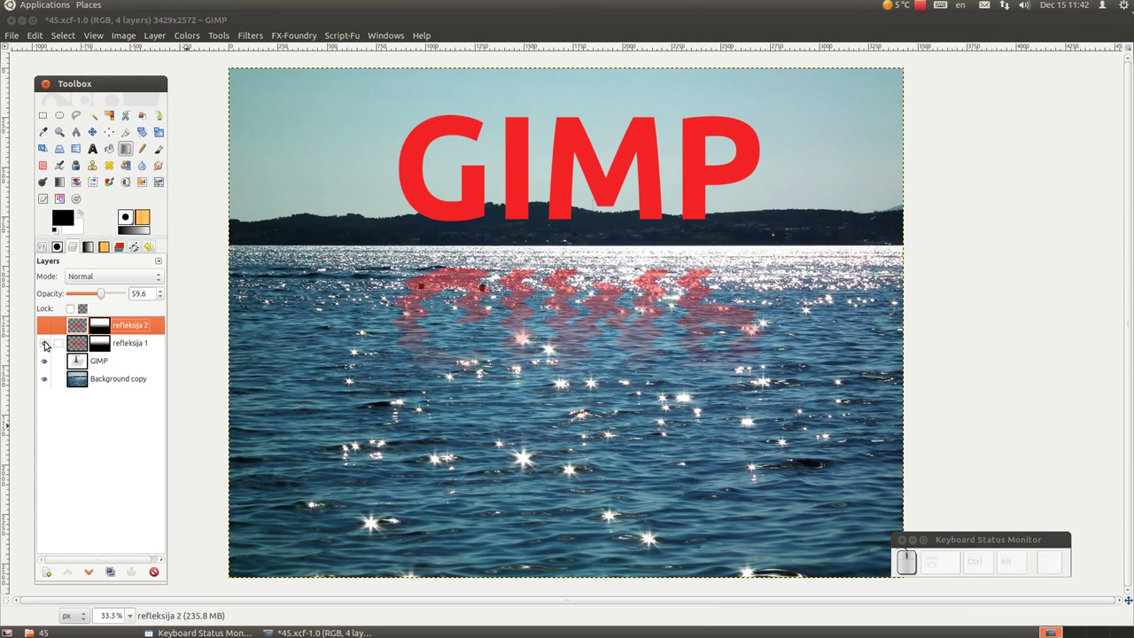
pyautogui.moveTo(48, 340); pyautogui.dragTo(49, 329)
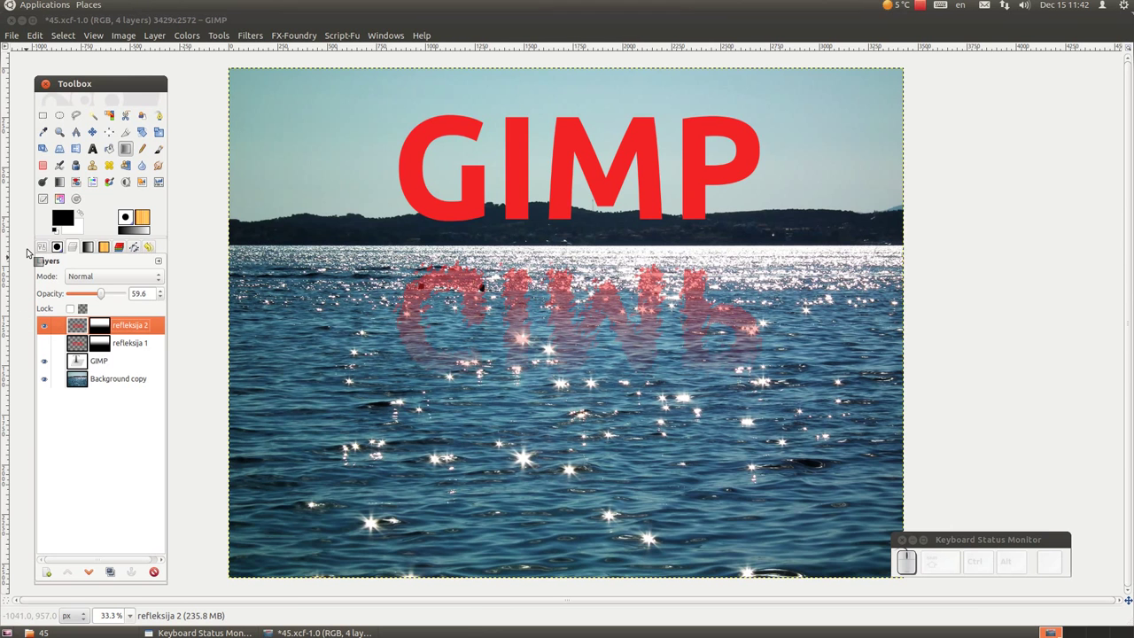